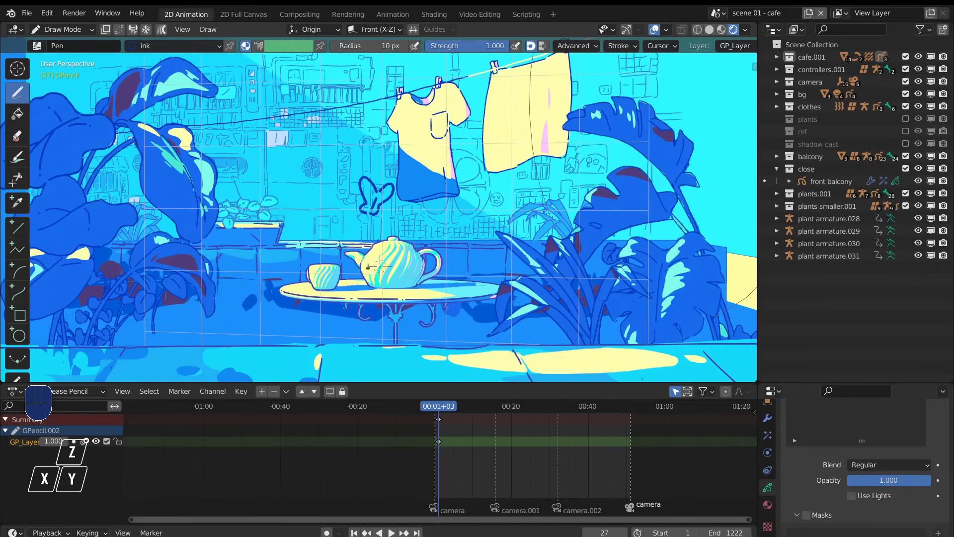
Switch the teapot drawing to the light material and add a second Grease Pencil layer.
{"action": "key", "text": "ctrl+z"}
{"action": "left_click", "coordinate": [771, 487]}
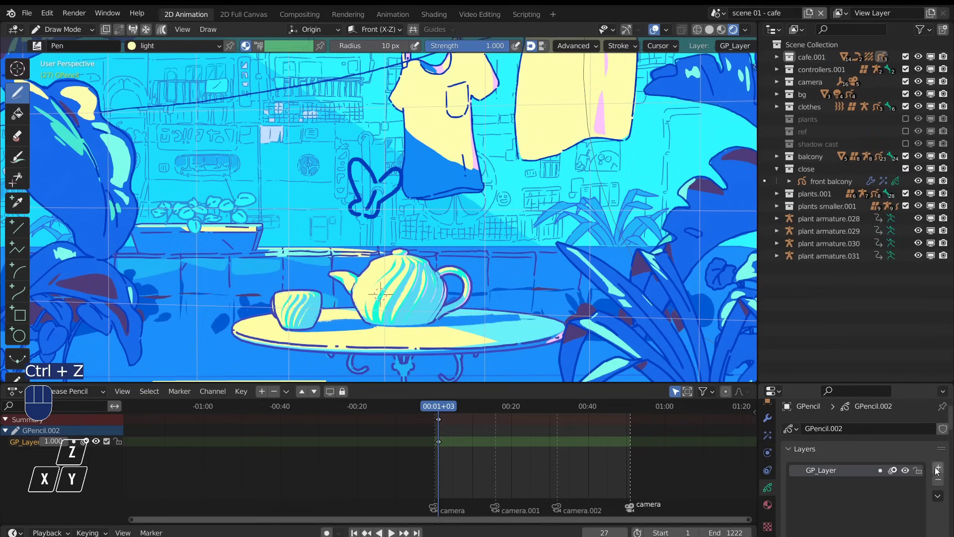
{"action": "left_click", "coordinate": [942, 472]}
{"action": "left_click", "coordinate": [938, 530]}
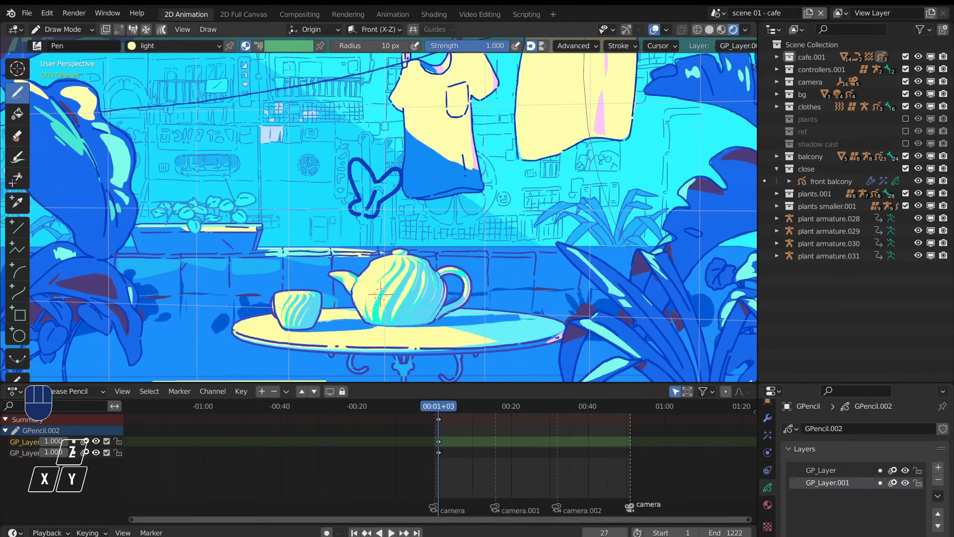
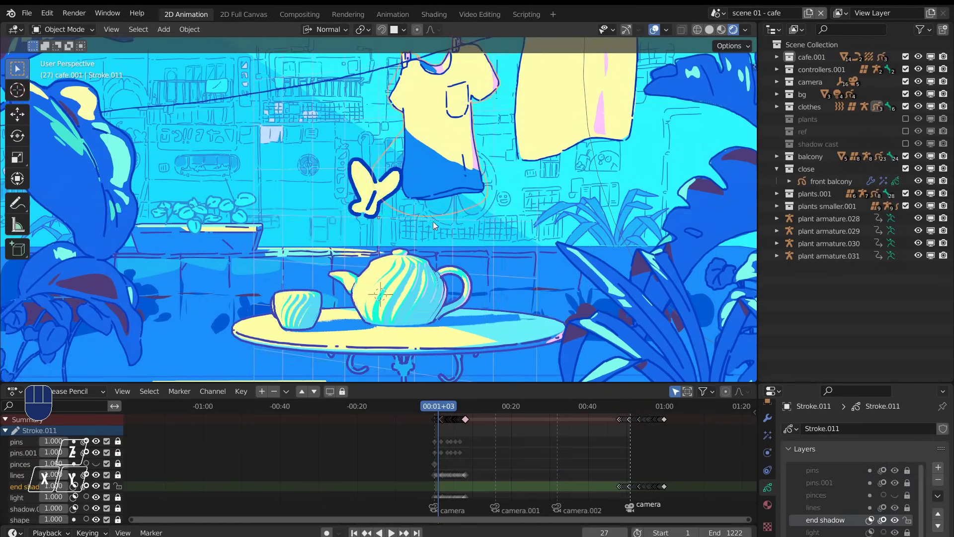
Nudge the leaf plant's strokes in Edit Mode and orbit back toward the faded cafe shot.
{"action": "left_click_drag", "start_coordinate": [435, 236], "coordinate": [402, 288]}
{"action": "key", "text": "Tab"}
{"action": "key", "text": "y"}
{"action": "key", "text": "g"}
{"action": "key", "text": "Tab"}
{"action": "left_click_drag", "start_coordinate": [293, 280], "coordinate": [350, 240]}
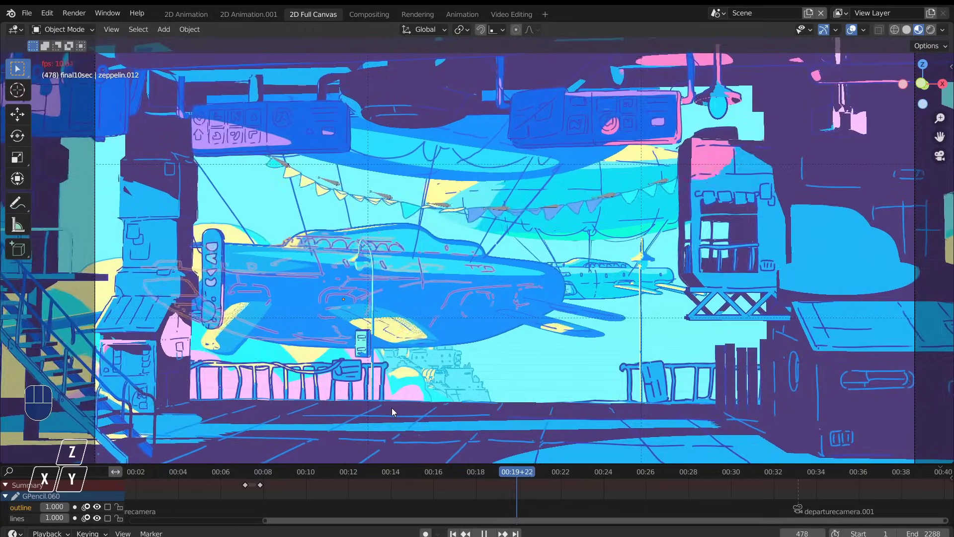
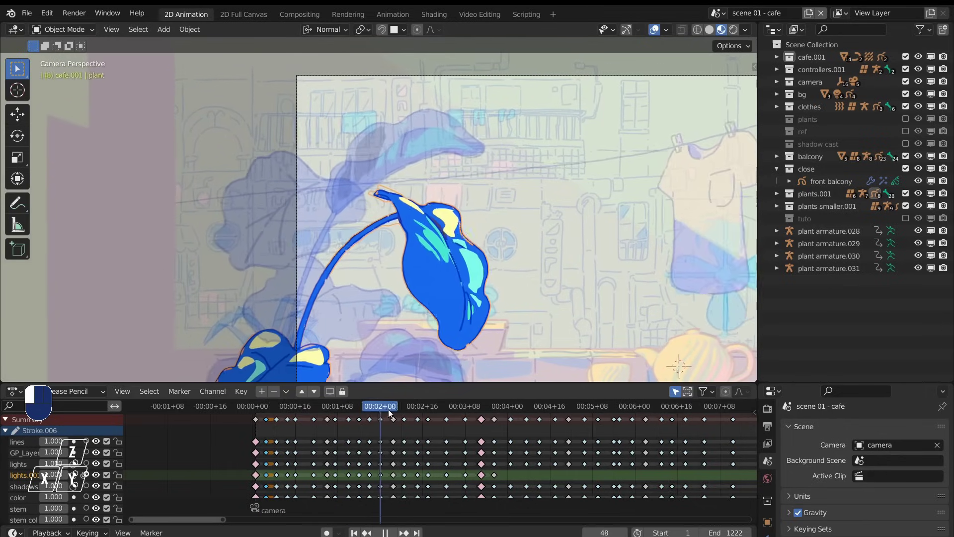
Play the cafe animation and scrub the timeline back to the plant's early frames.
{"action": "left_click_drag", "start_coordinate": [412, 410], "coordinate": [448, 417]}
{"action": "key", "text": "space"}
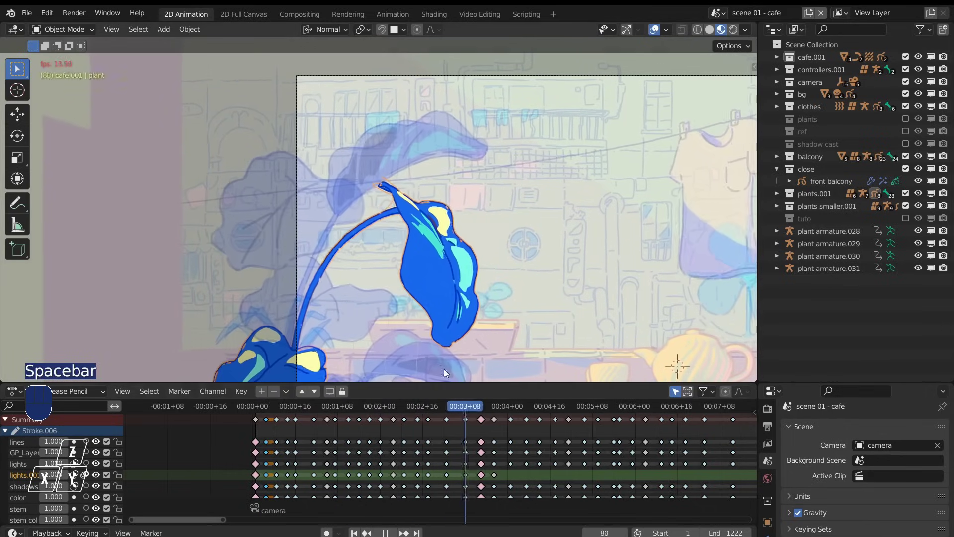
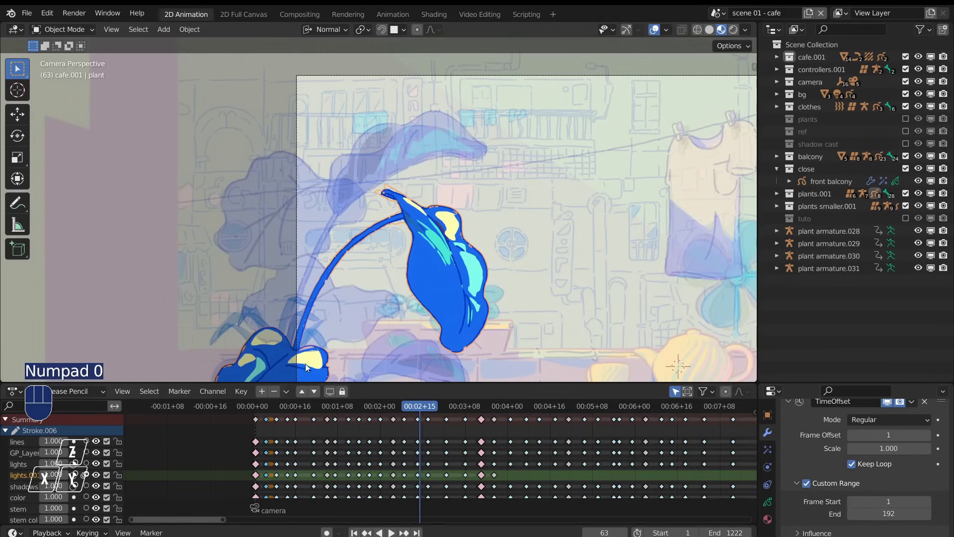
{"action": "left_click_drag", "start_coordinate": [295, 410], "coordinate": [487, 327]}
{"action": "left_click_drag", "start_coordinate": [669, 33], "coordinate": [462, 328]}
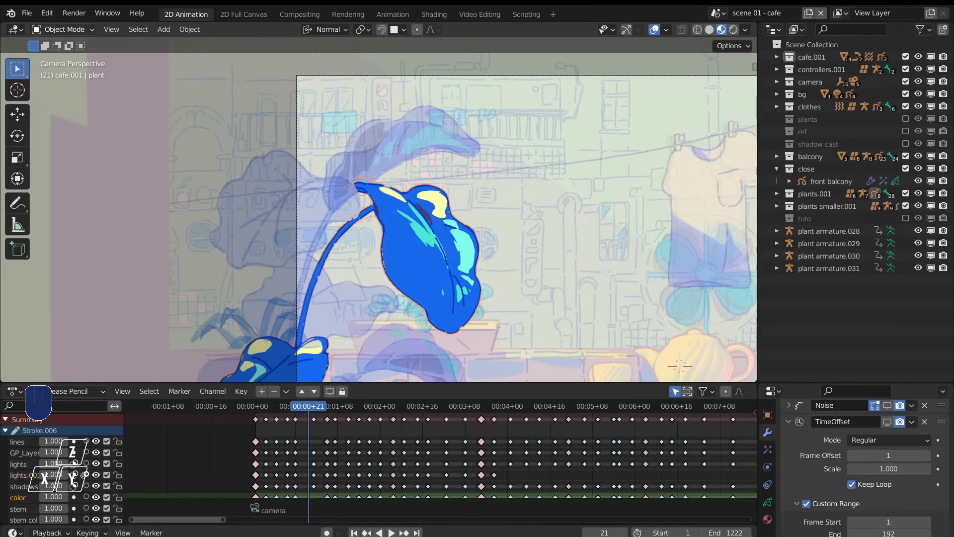
Select the leaf plant's points on frame 58 in Edit Mode while stepping between frames.
{"action": "left_click_drag", "start_coordinate": [54, 35], "coordinate": [408, 354]}
{"action": "left_click_drag", "start_coordinate": [404, 351], "coordinate": [368, 244]}
{"action": "left_click_drag", "start_coordinate": [353, 196], "coordinate": [434, 199]}
{"action": "left_click", "coordinate": [451, 205]}
{"action": "left_click", "coordinate": [479, 232]}
{"action": "left_click_drag", "start_coordinate": [522, 266], "coordinate": [457, 280]}
{"action": "left_click", "coordinate": [348, 410]}
{"action": "left_click_drag", "start_coordinate": [363, 409], "coordinate": [406, 294]}
{"action": "left_click_drag", "start_coordinate": [412, 286], "coordinate": [431, 357]}
{"action": "left_click_drag", "start_coordinate": [382, 412], "coordinate": [297, 325]}
Rotate the selected leaf points with proportional falloff to bend the leaf into a new pose.
{"action": "left_click", "coordinate": [224, 32]}
{"action": "key", "text": "r"}
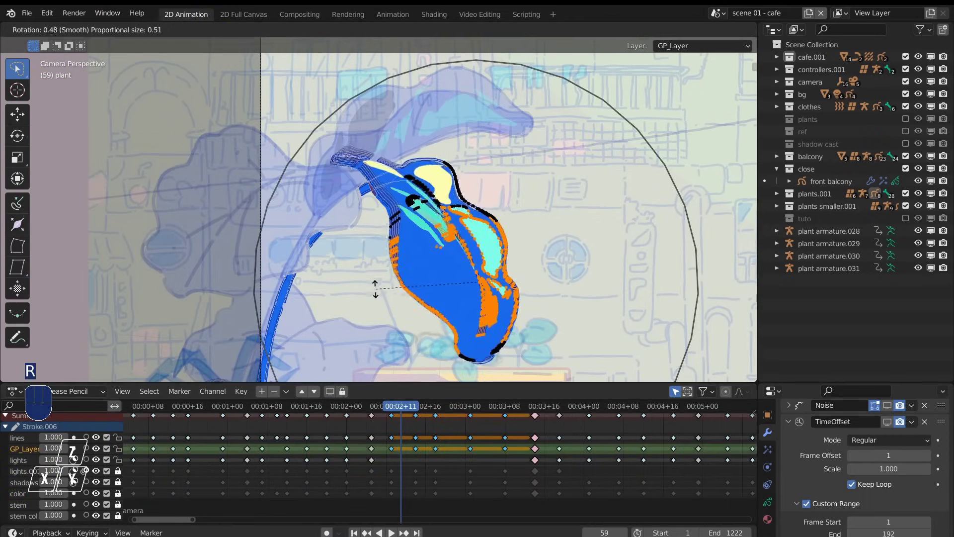
{"action": "left_click_drag", "start_coordinate": [359, 36], "coordinate": [394, 120]}
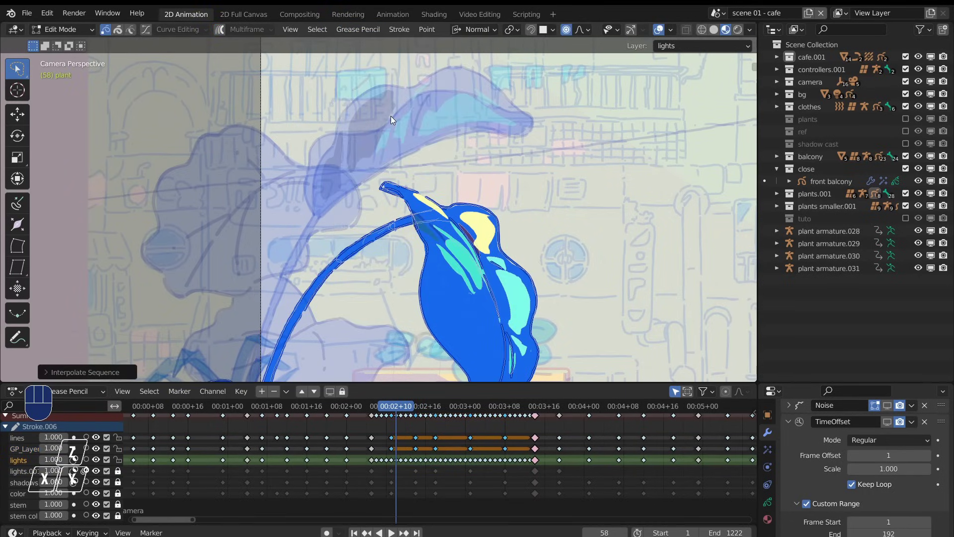
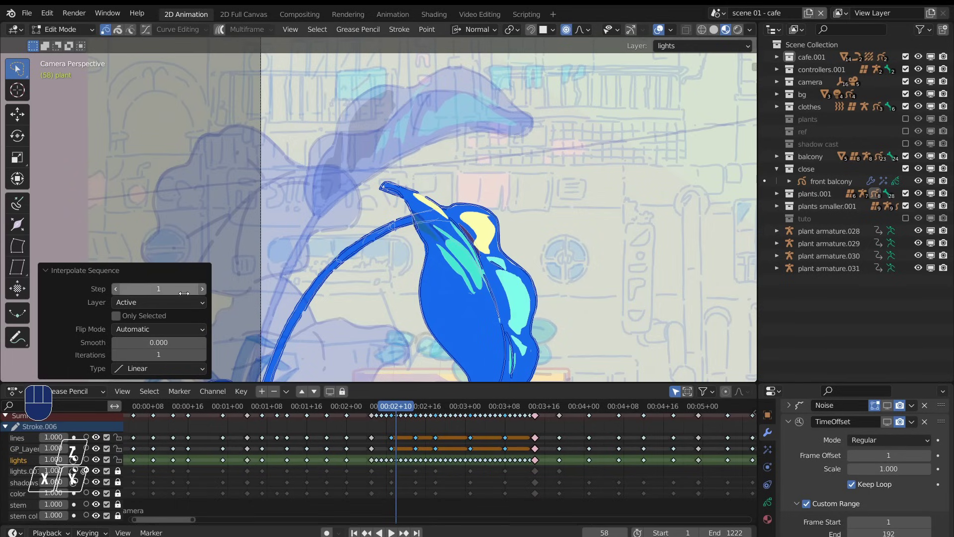
{"action": "left_click", "coordinate": [206, 293]}
{"action": "left_click_drag", "start_coordinate": [205, 289], "coordinate": [301, 357]}
Scrub through the timeline to review the bent leaf in the full cafe scene.
{"action": "left_click_drag", "start_coordinate": [423, 406], "coordinate": [468, 389]}
{"action": "left_click", "coordinate": [470, 408]}
{"action": "left_click_drag", "start_coordinate": [515, 403], "coordinate": [387, 313]}
{"action": "left_click", "coordinate": [348, 413]}
{"action": "left_click_drag", "start_coordinate": [362, 413], "coordinate": [469, 419]}
{"action": "left_click", "coordinate": [447, 420]}
Scale a new lattice down around the teapot, then grab plant lattice points to bend the big leaf.
{"action": "left_click_drag", "start_coordinate": [259, 490], "coordinate": [368, 397]}
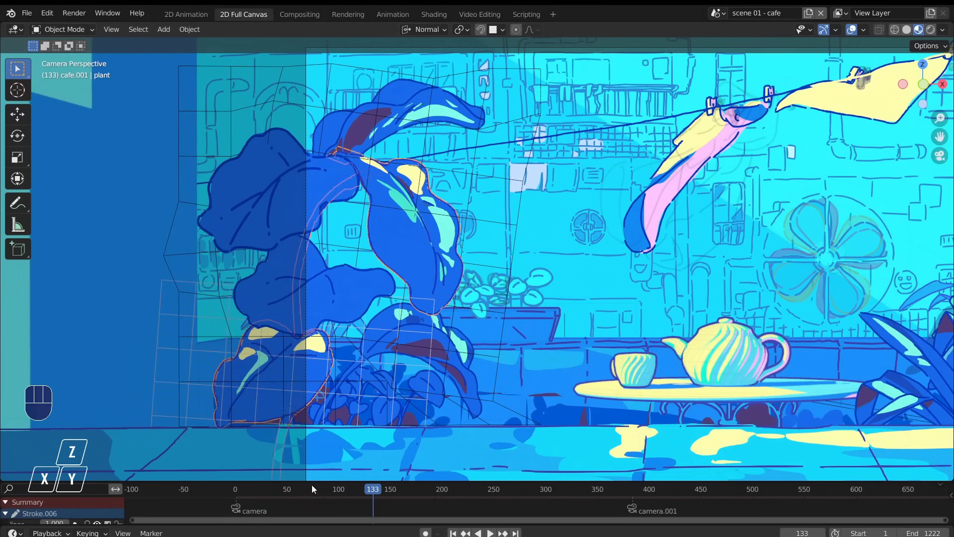
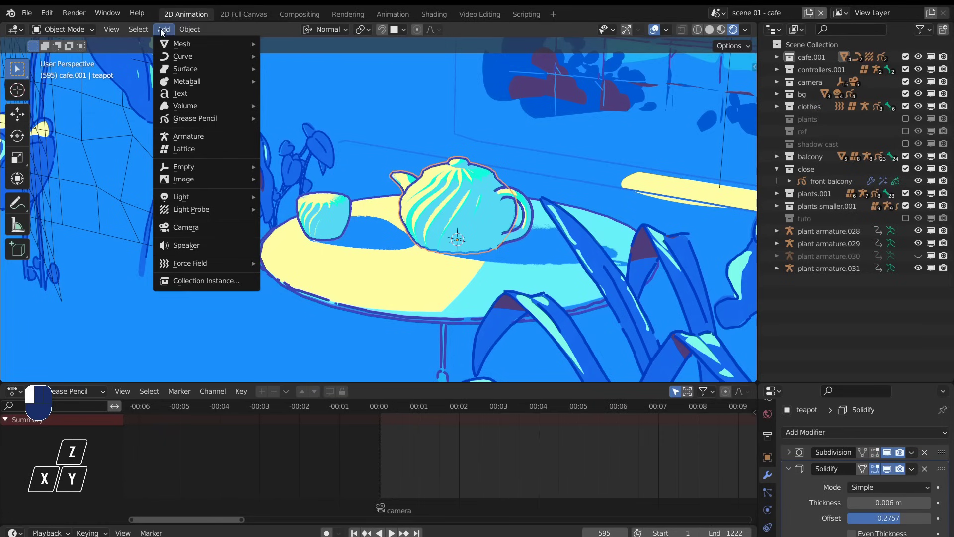
{"action": "key", "text": "s"}
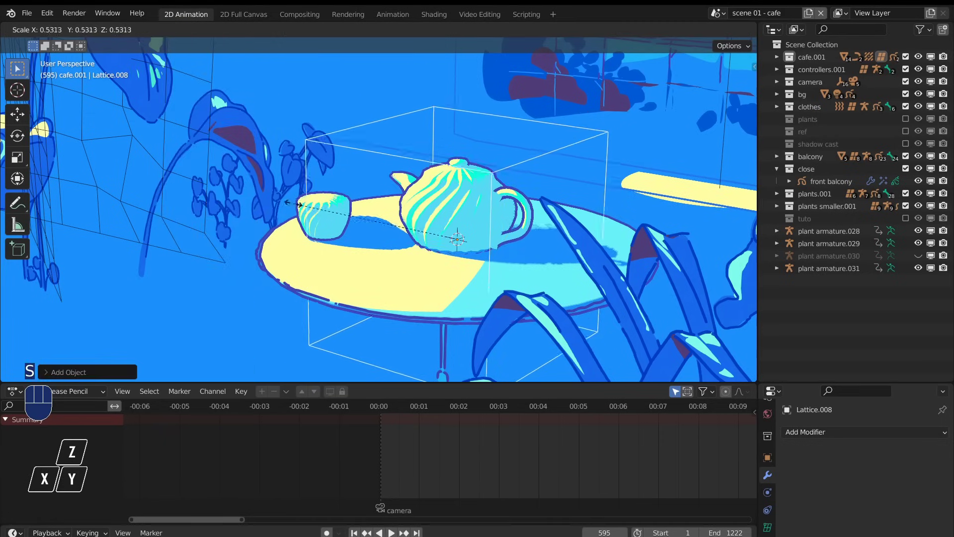
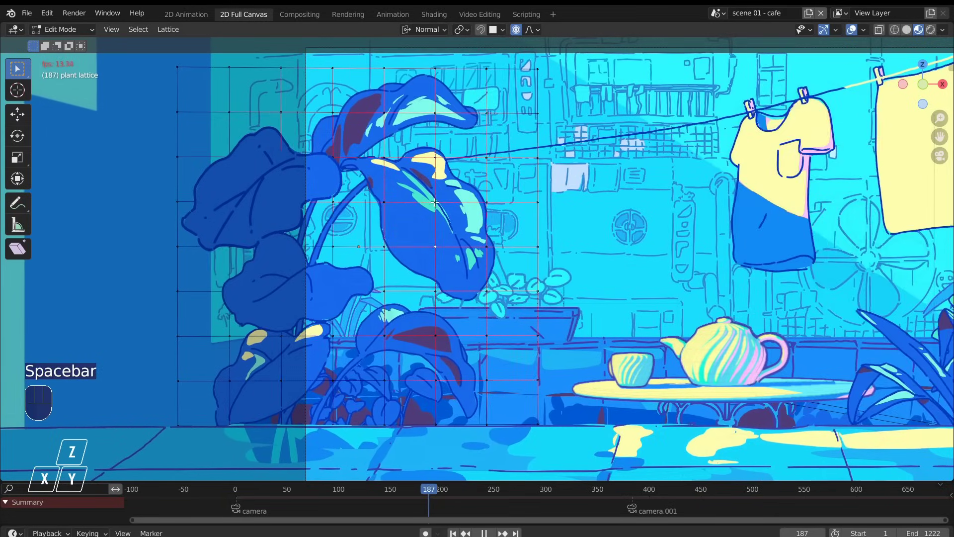
{"action": "key", "text": "g"}
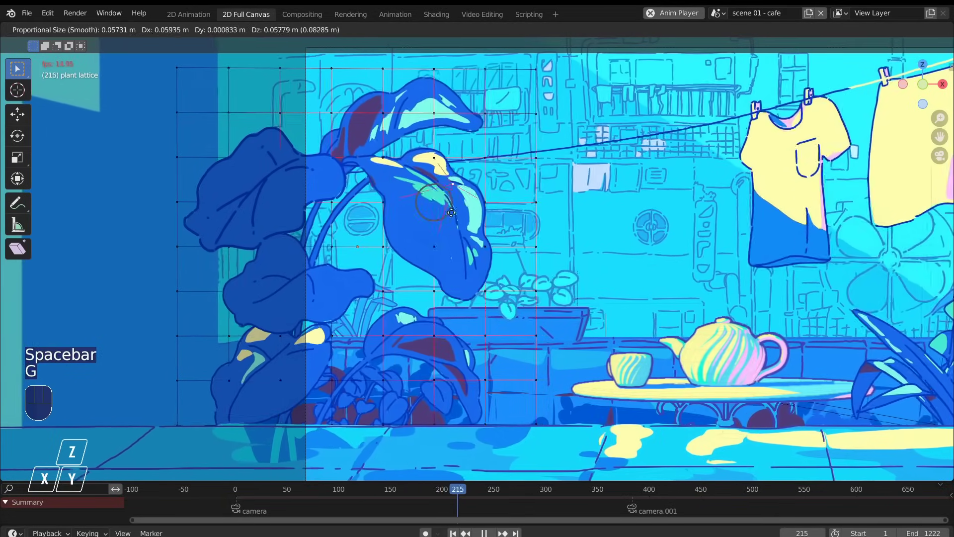
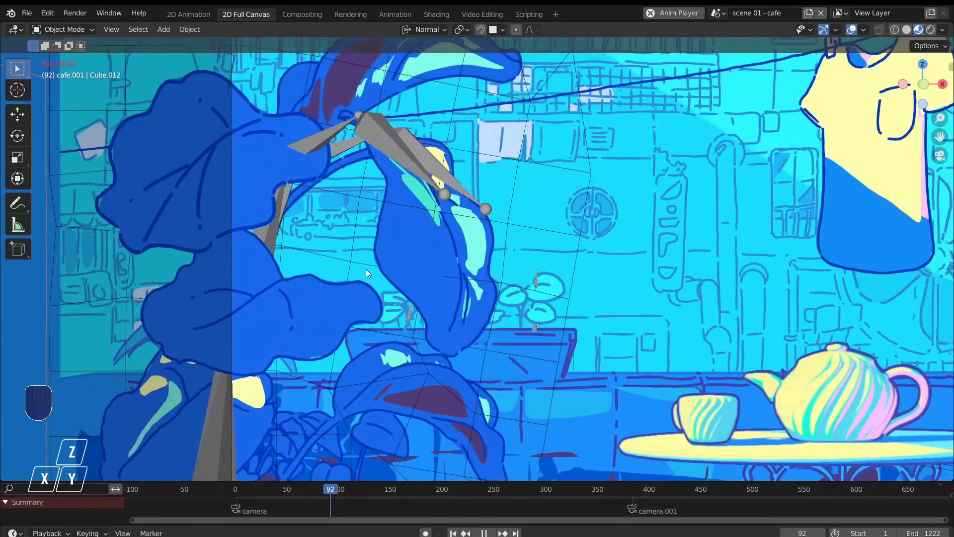
Rotate the plant armature's bones so the big leaf swings, then play the cafe shot.
{"action": "key", "text": "r"}
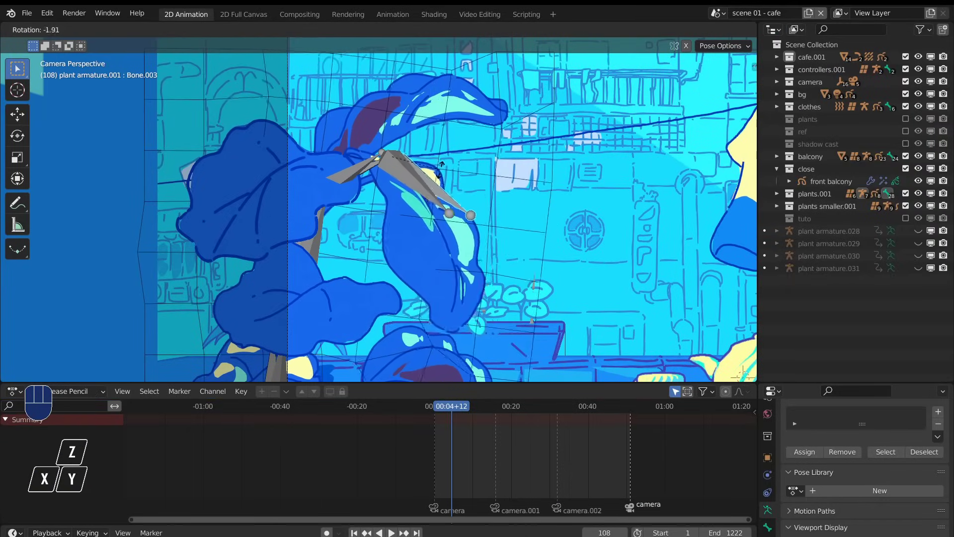
{"action": "left_click_drag", "start_coordinate": [446, 406], "coordinate": [484, 409]}
{"action": "left_click_drag", "start_coordinate": [446, 406], "coordinate": [476, 411]}
{"action": "left_click", "coordinate": [476, 410]}
{"action": "left_click_drag", "start_coordinate": [473, 411], "coordinate": [445, 398]}
{"action": "key", "text": "space"}
{"action": "left_click", "coordinate": [389, 247]}
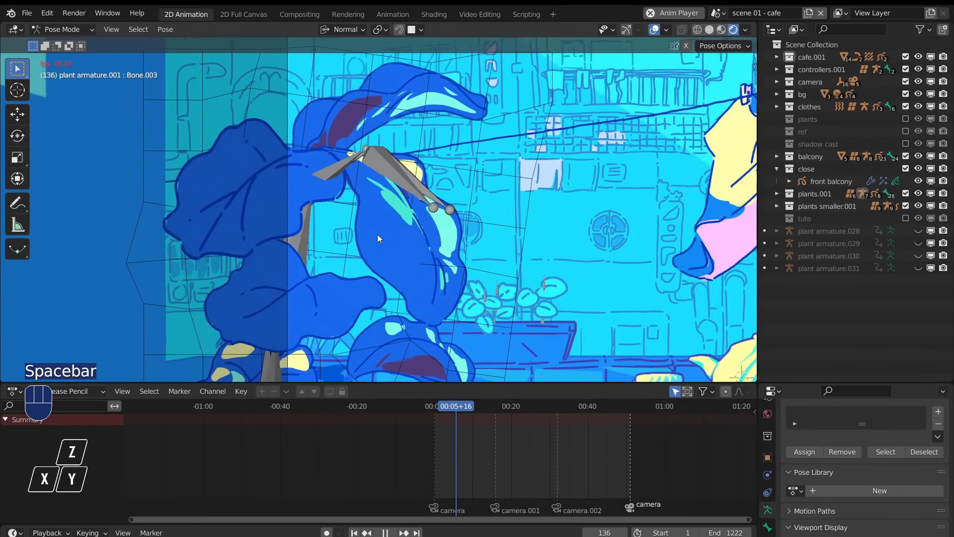
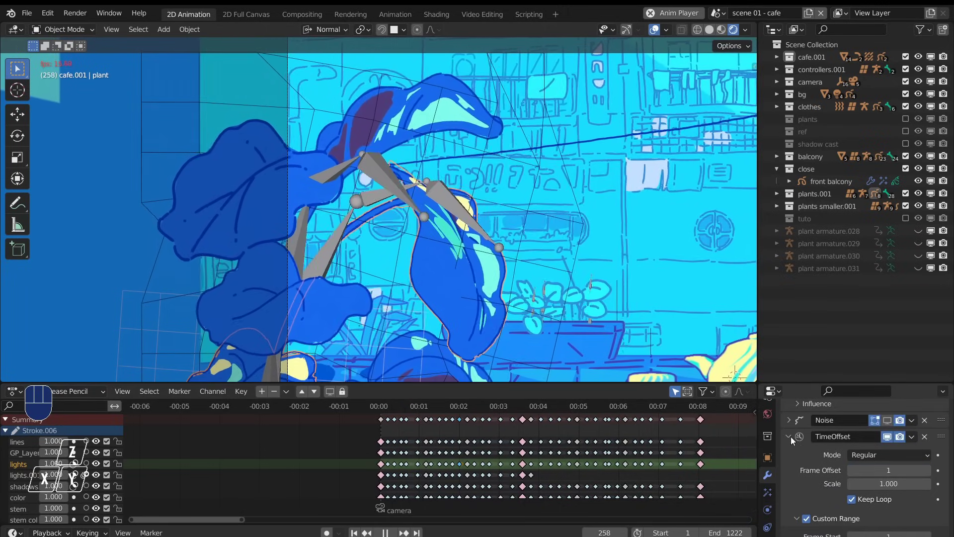
Inspect Stroke.011's Noise, TimeOffset and Lattice modifiers, then select the hanging clothes drawing.
{"action": "left_click", "coordinate": [792, 438]}
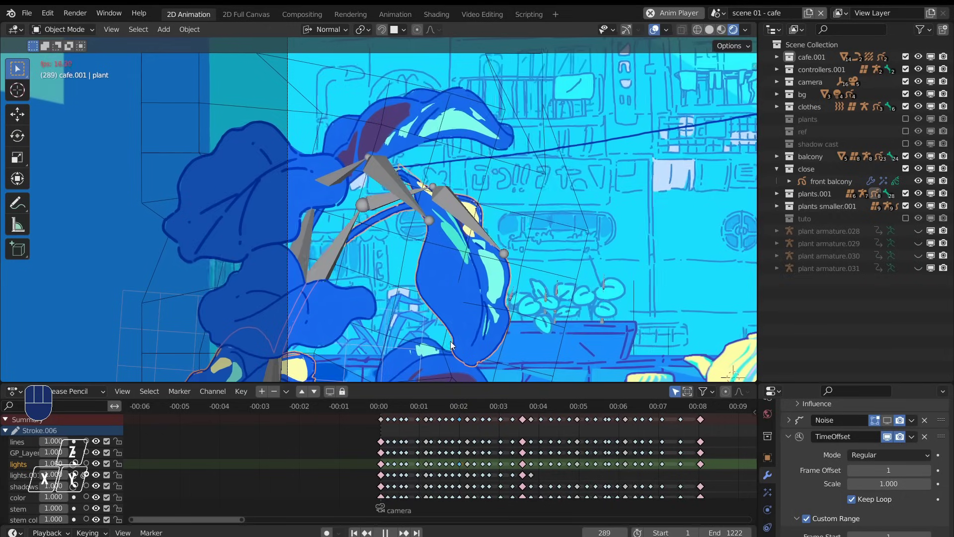
{"action": "left_click", "coordinate": [419, 404]}
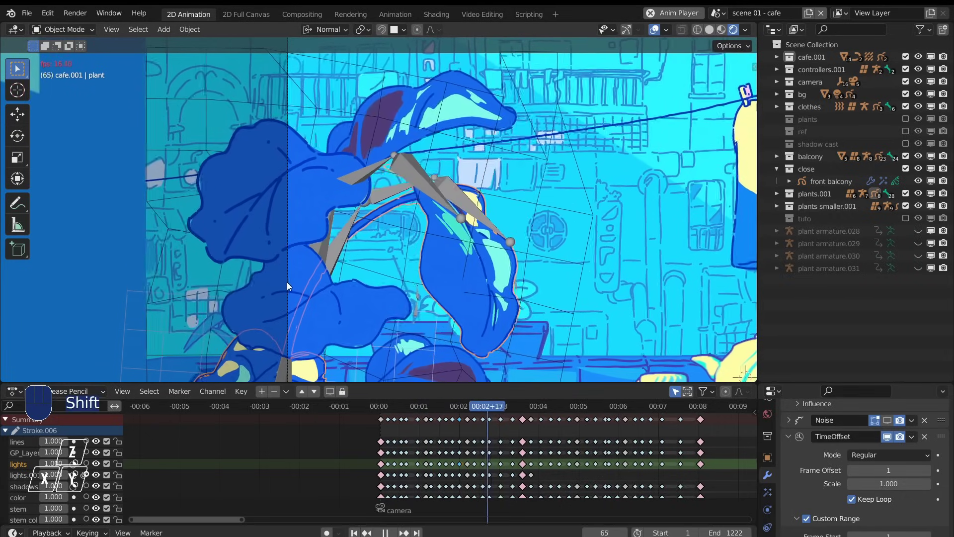
{"action": "left_click_drag", "start_coordinate": [280, 286], "coordinate": [222, 254]}
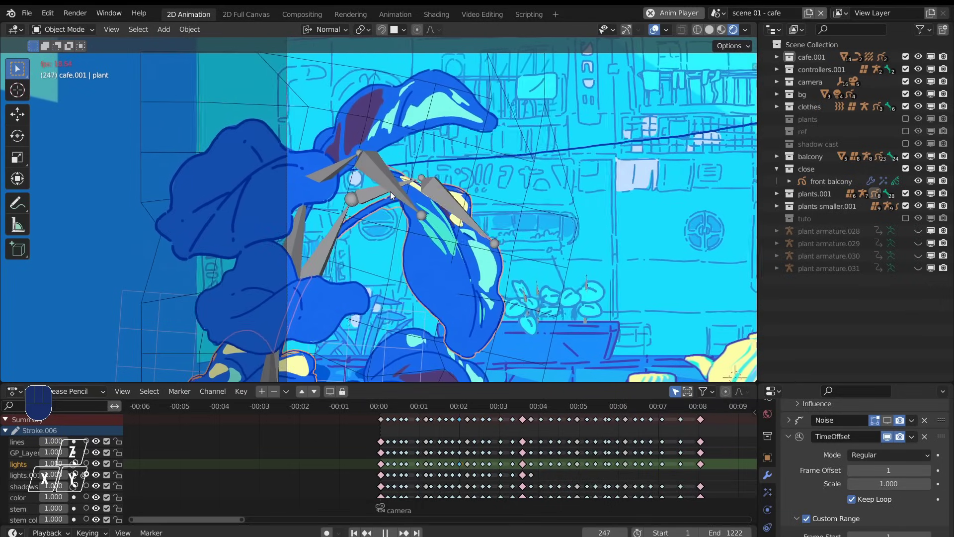
{"action": "left_click", "coordinate": [34, 72]}
{"action": "left_click_drag", "start_coordinate": [387, 266], "coordinate": [321, 212]}
{"action": "left_click_drag", "start_coordinate": [402, 314], "coordinate": [347, 337]}
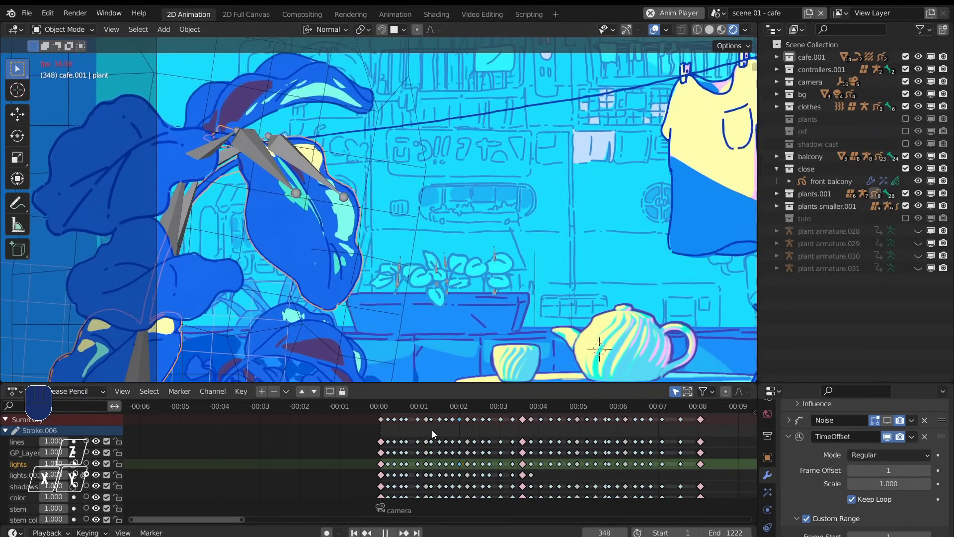
{"action": "left_click_drag", "start_coordinate": [486, 345], "coordinate": [390, 355]}
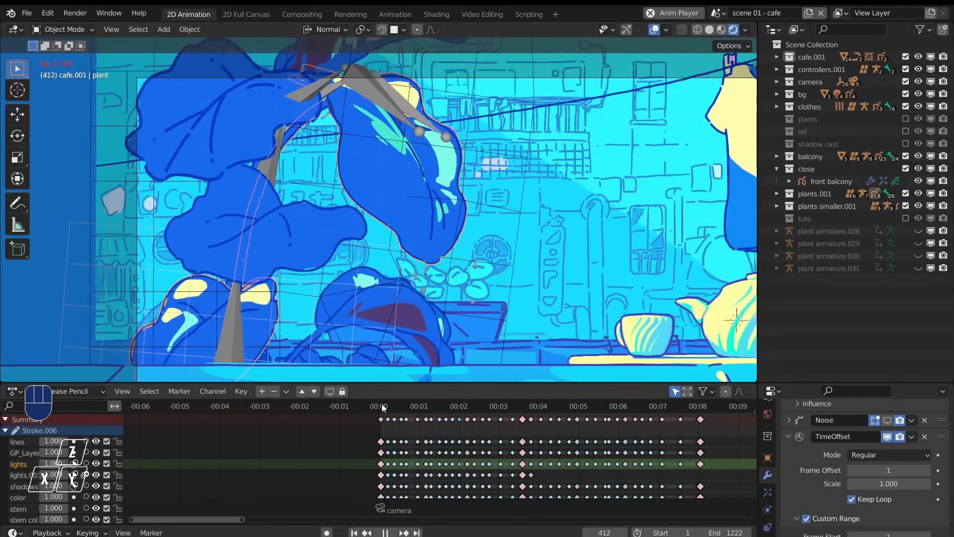
{"action": "left_click", "coordinate": [395, 398]}
{"action": "left_click_drag", "start_coordinate": [470, 197], "coordinate": [444, 237]}
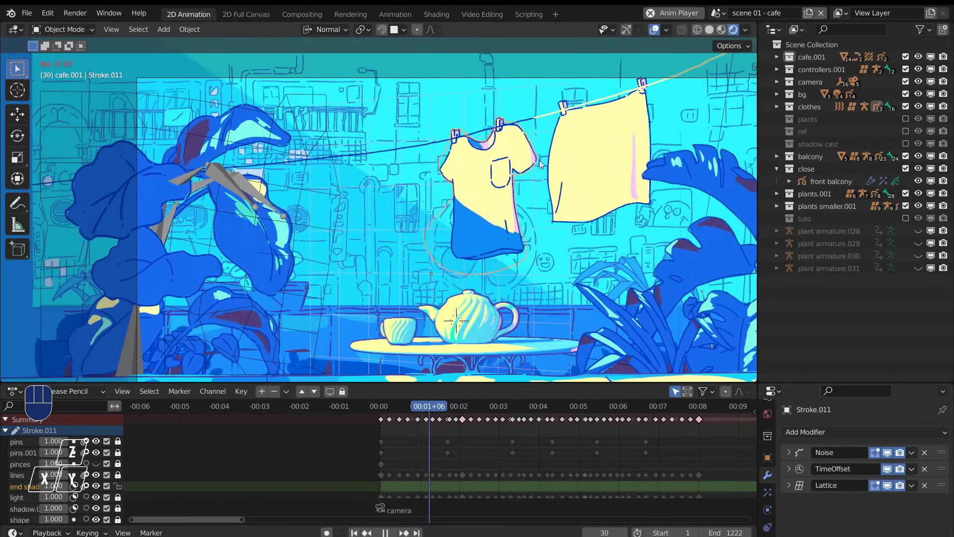
{"action": "left_click_drag", "start_coordinate": [470, 261], "coordinate": [474, 230]}
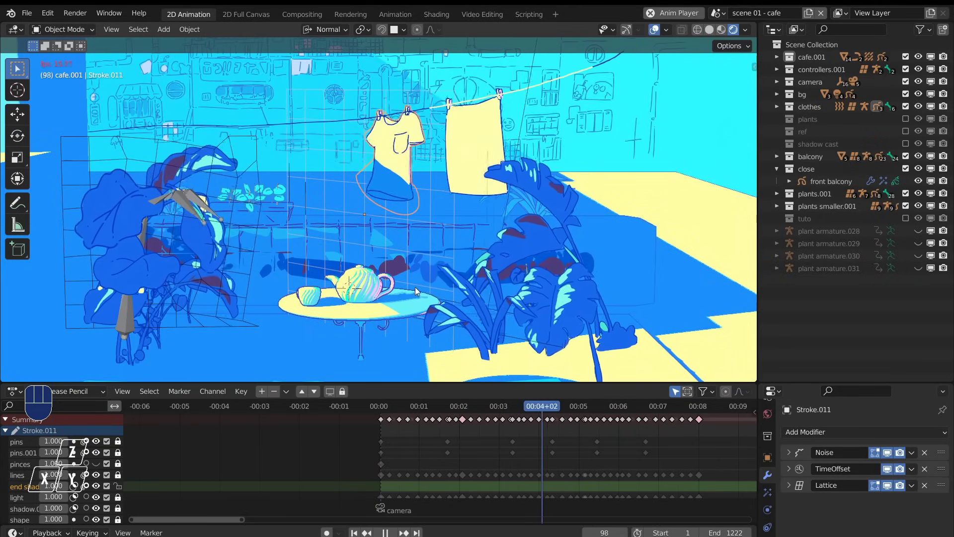
{"action": "key", "text": "alt+h"}
{"action": "left_click_drag", "start_coordinate": [421, 272], "coordinate": [410, 272]}
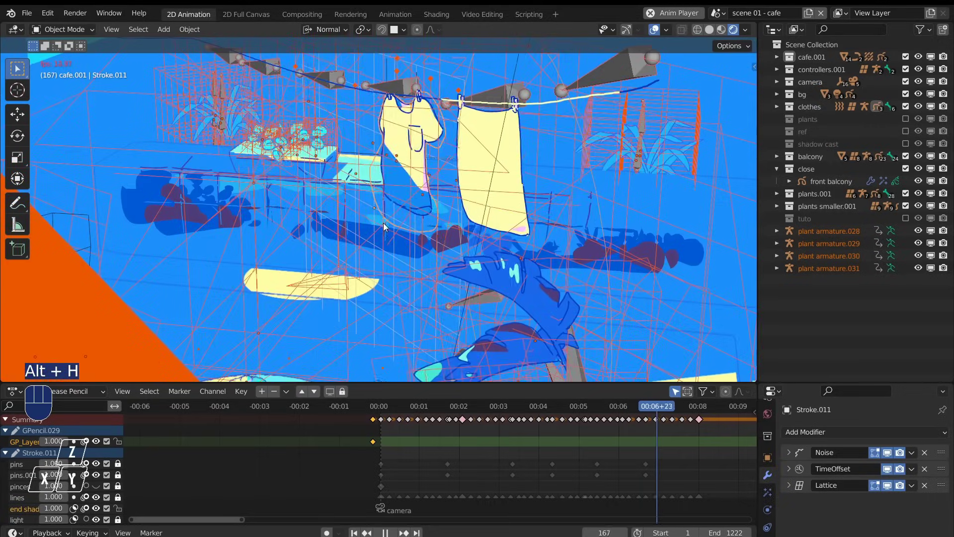
{"action": "key", "text": "shift+a"}
{"action": "left_click_drag", "start_coordinate": [413, 211], "coordinate": [426, 279]}
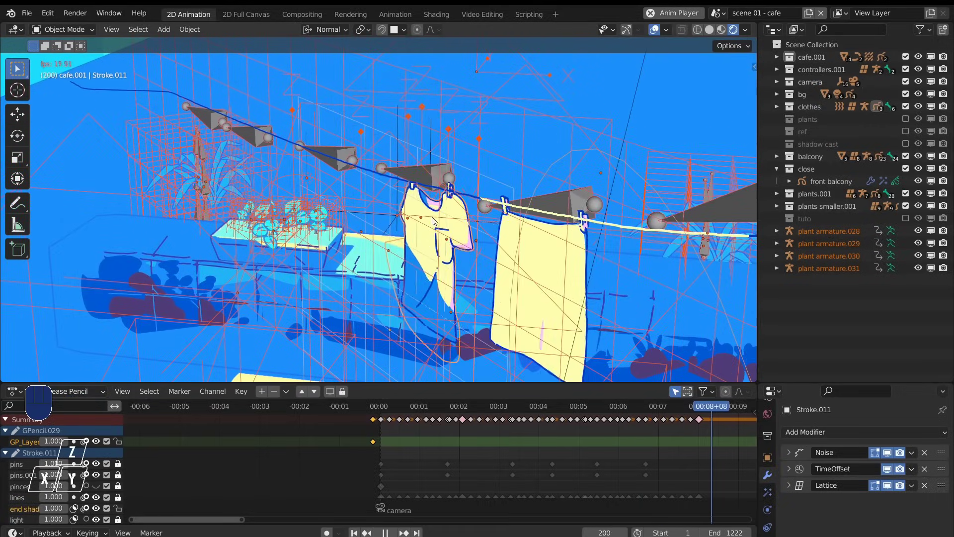
{"action": "left_click_drag", "start_coordinate": [434, 221], "coordinate": [414, 268]}
{"action": "left_click_drag", "start_coordinate": [443, 299], "coordinate": [489, 279]}
{"action": "left_click_drag", "start_coordinate": [656, 32], "coordinate": [627, 116]}
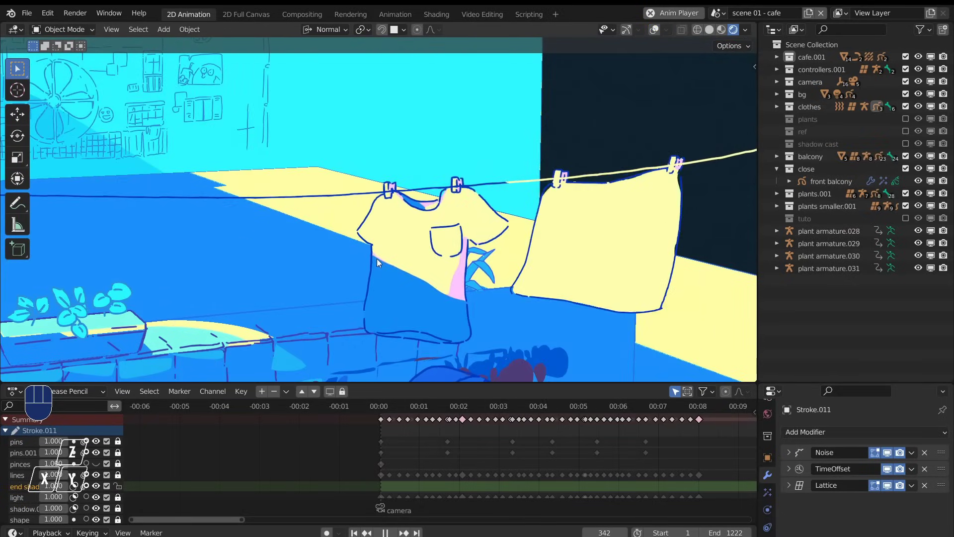
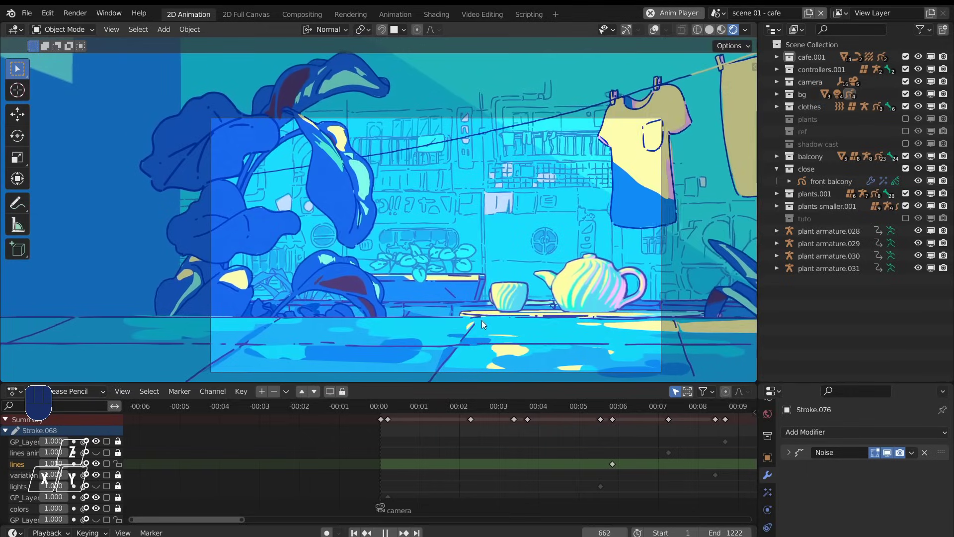
Orbit out of the camera shot to reveal the cafe set built from flat panels over the table and plants.
{"action": "left_click_drag", "start_coordinate": [477, 325], "coordinate": [466, 334]}
{"action": "left_click_drag", "start_coordinate": [466, 334], "coordinate": [472, 324]}
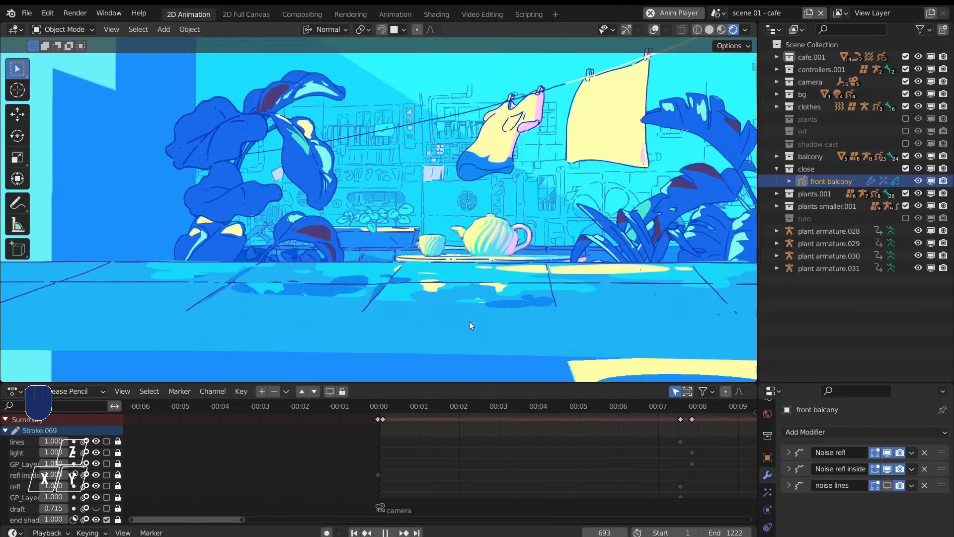
{"action": "left_click_drag", "start_coordinate": [472, 251], "coordinate": [486, 231]}
{"action": "left_click_drag", "start_coordinate": [478, 244], "coordinate": [476, 264]}
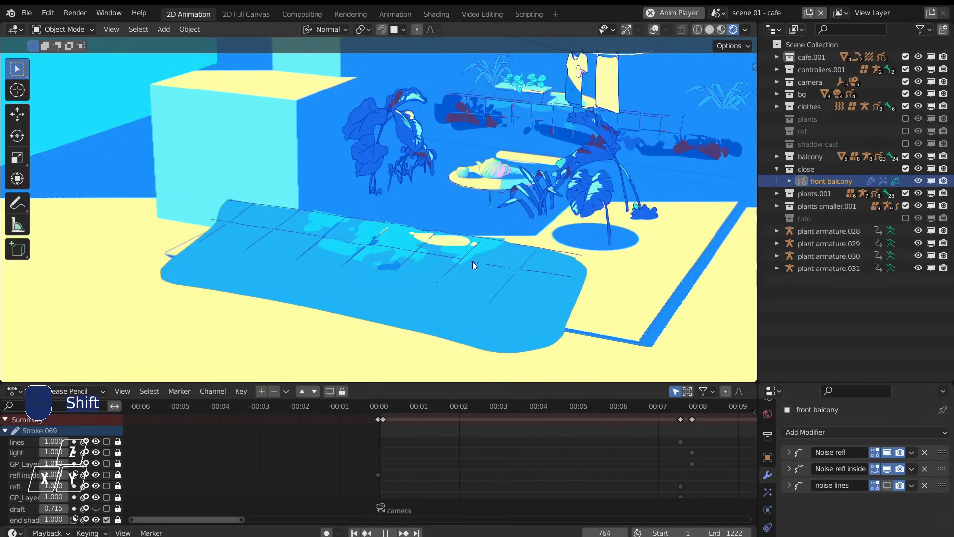
{"action": "left_click_drag", "start_coordinate": [495, 256], "coordinate": [485, 281]}
{"action": "left_click_drag", "start_coordinate": [485, 281], "coordinate": [477, 290]}
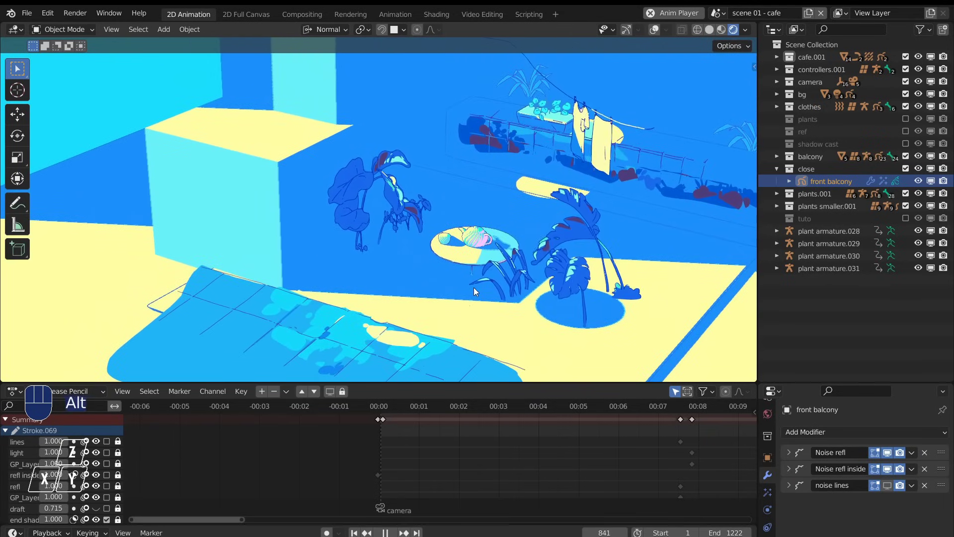
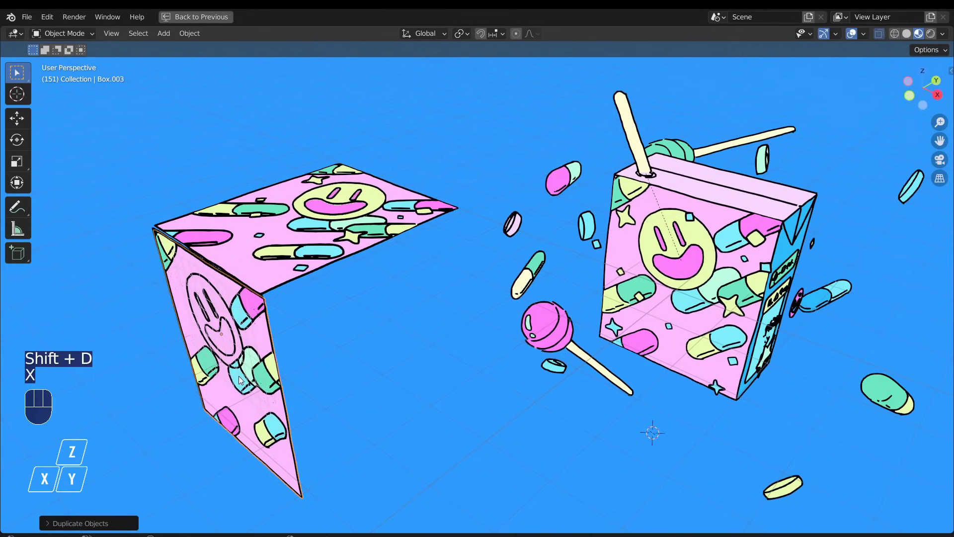
Slide the selected juice box side panel outward along a single axis.
{"action": "key", "text": "g"}
{"action": "key", "text": "r"}
{"action": "key", "text": "z"}
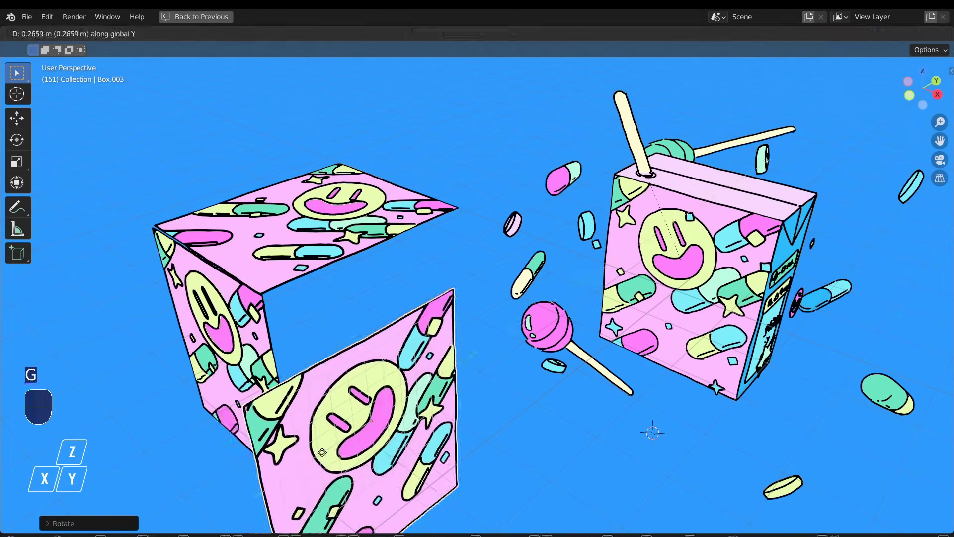
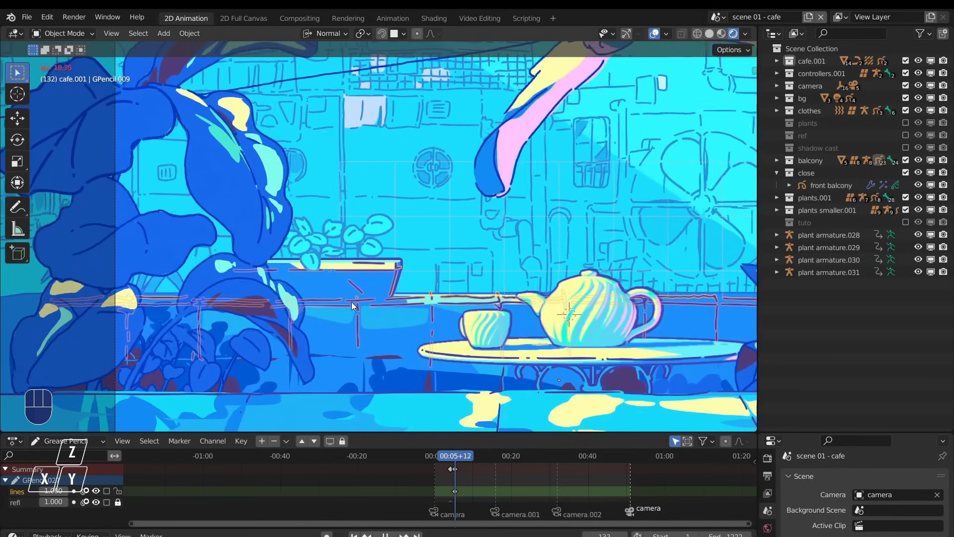
{"action": "key", "text": "space"}
{"action": "left_click_drag", "start_coordinate": [378, 310], "coordinate": [358, 327]}
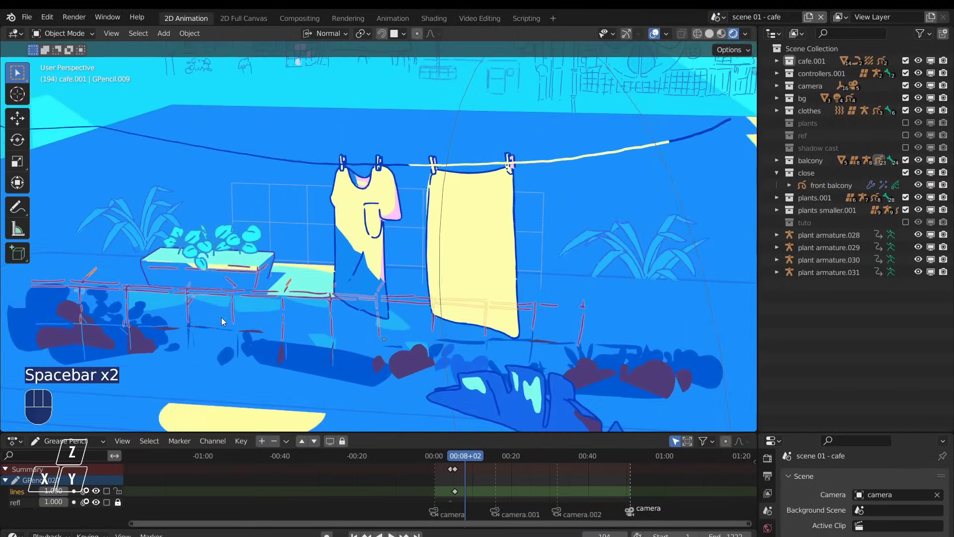
{"action": "key", "text": "shift+s"}
{"action": "left_click_drag", "start_coordinate": [208, 335], "coordinate": [364, 336]}
{"action": "left_click_drag", "start_coordinate": [379, 331], "coordinate": [327, 332]}
{"action": "key", "text": "g"}
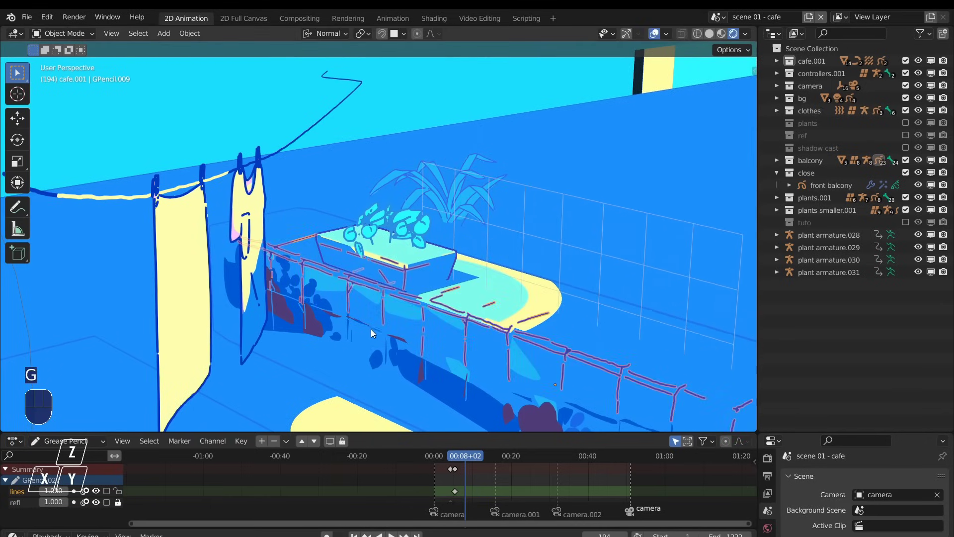
{"action": "left_click_drag", "start_coordinate": [375, 335], "coordinate": [411, 325]}
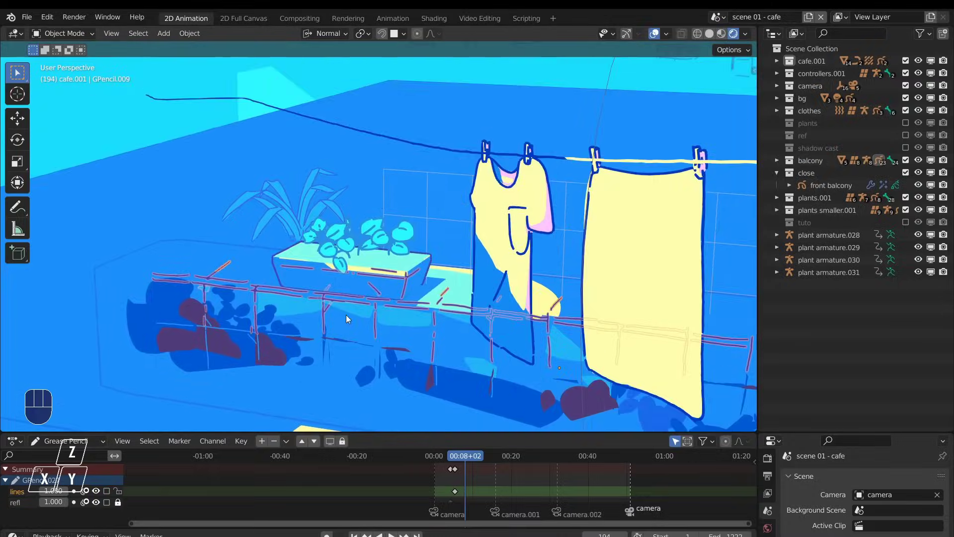
Toggle GPencil.009 into Draw Mode with the Pen and ink close material at frame 194.
{"action": "key", "text": "ctrl+Tab"}
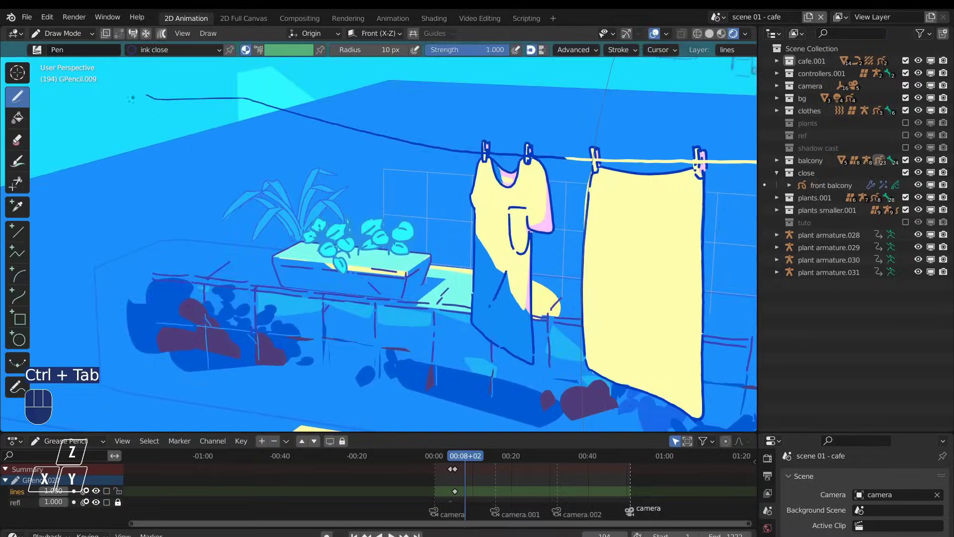
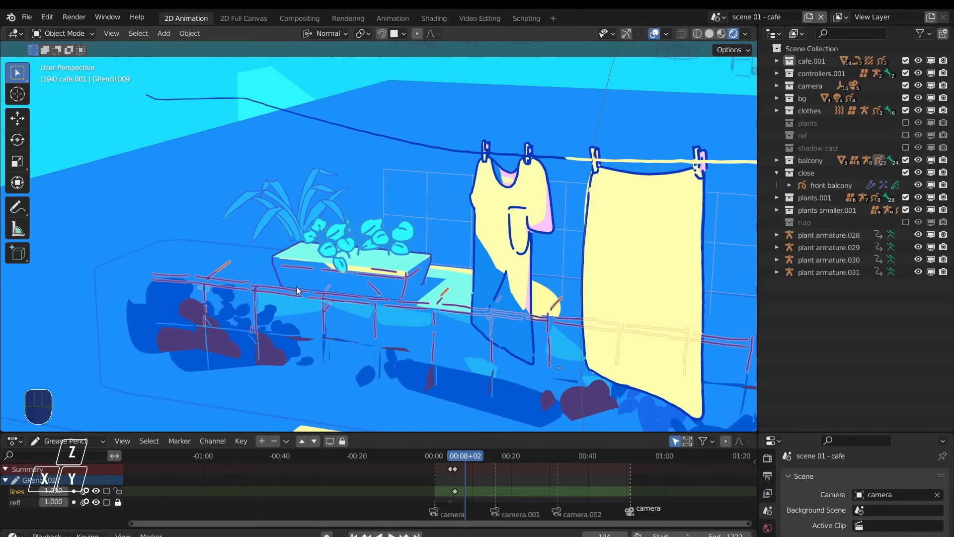
{"action": "key", "text": "ctrl+Tab"}
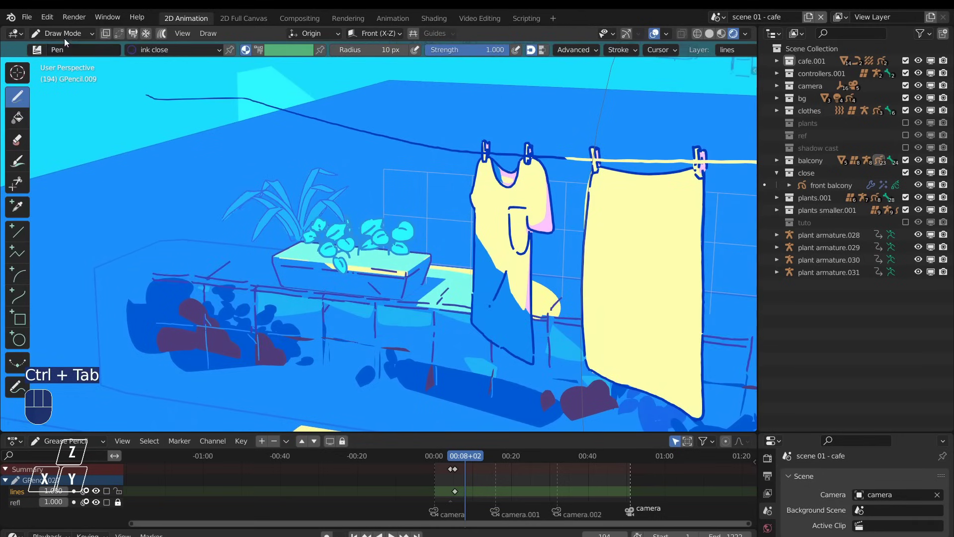
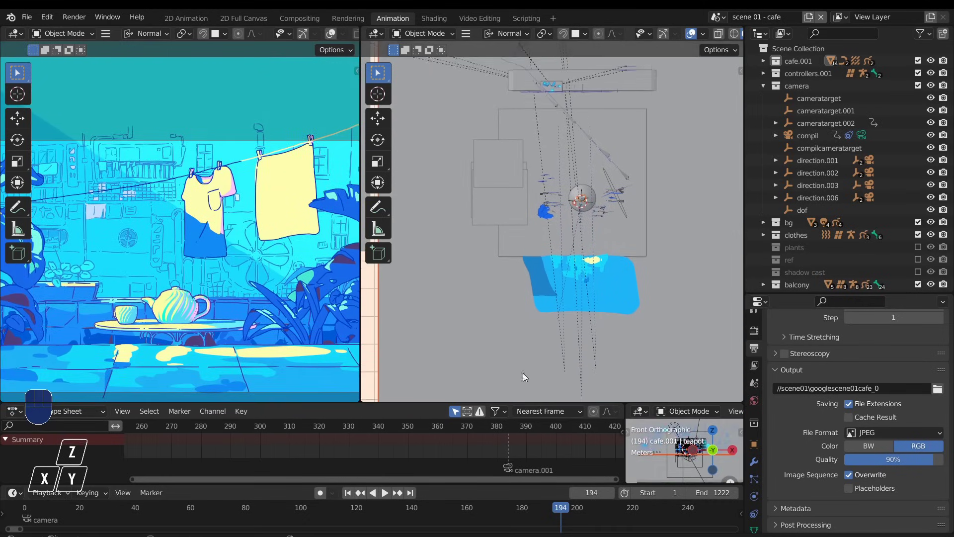
{"action": "left_click", "coordinate": [581, 351]}
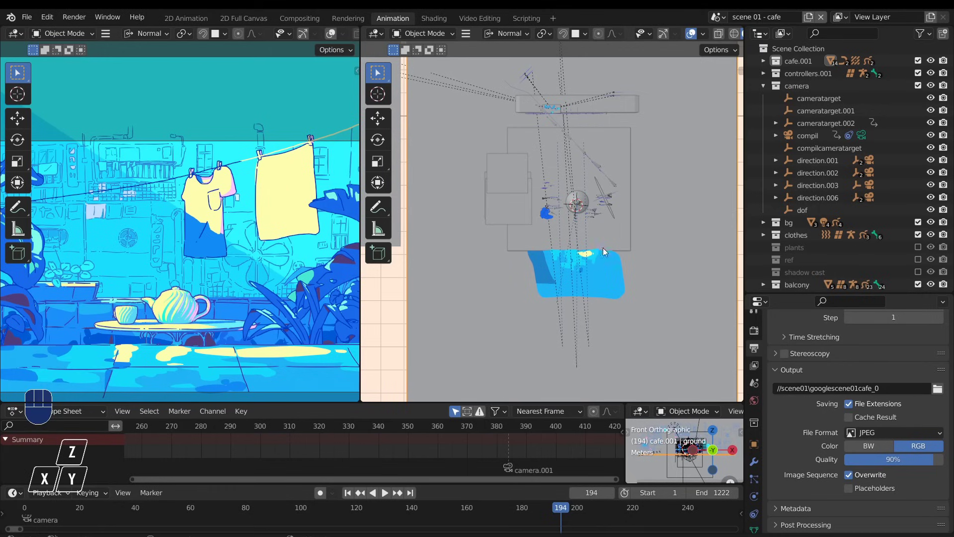
{"action": "left_click", "coordinate": [603, 231]}
{"action": "key", "text": "g"}
{"action": "left_click", "coordinate": [587, 200]}
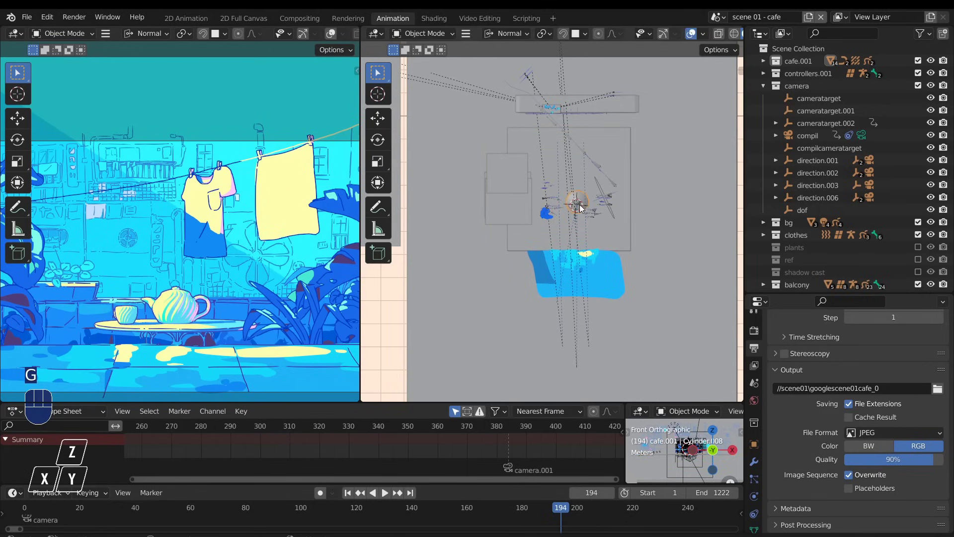
{"action": "key", "text": "g"}
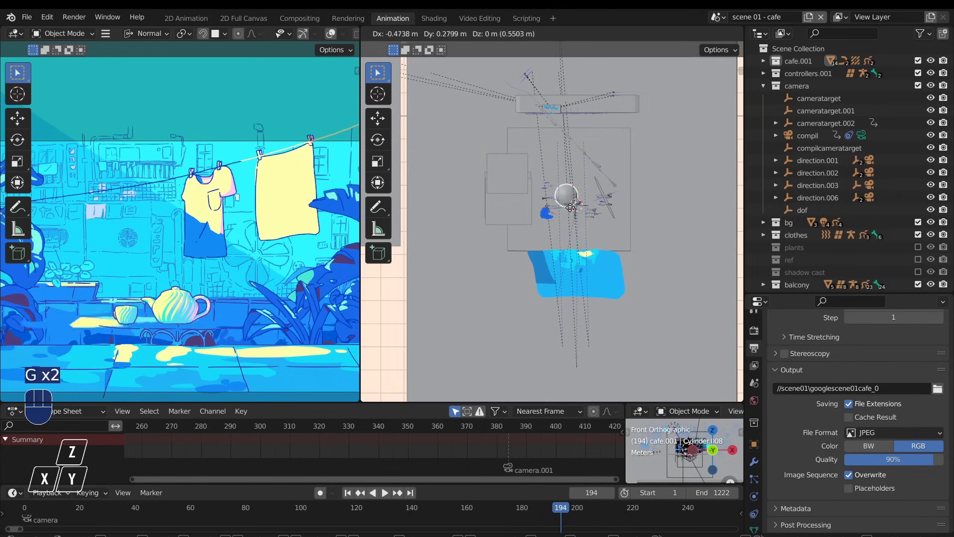
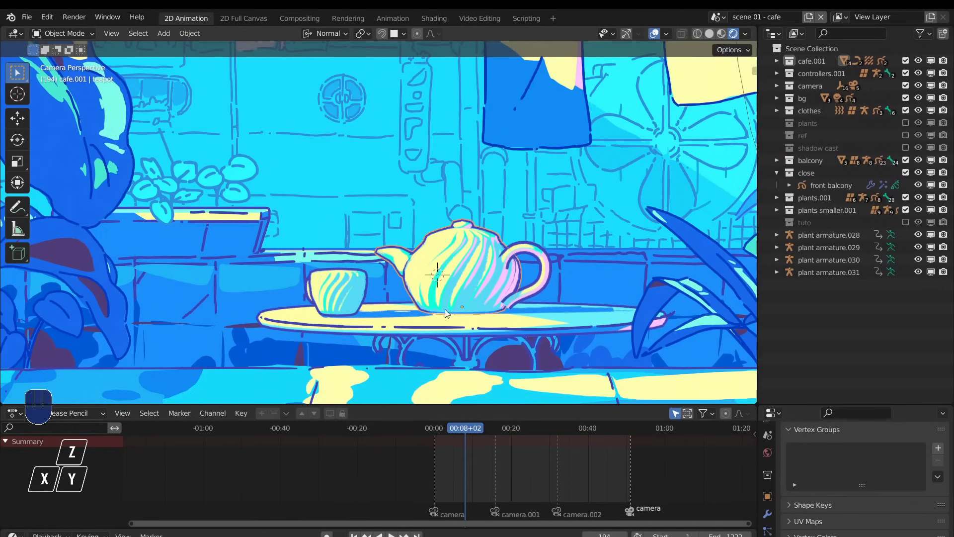
Orbit out of the camera shot to centre on the striped teapot on the round table.
{"action": "left_click_drag", "start_coordinate": [449, 306], "coordinate": [425, 319]}
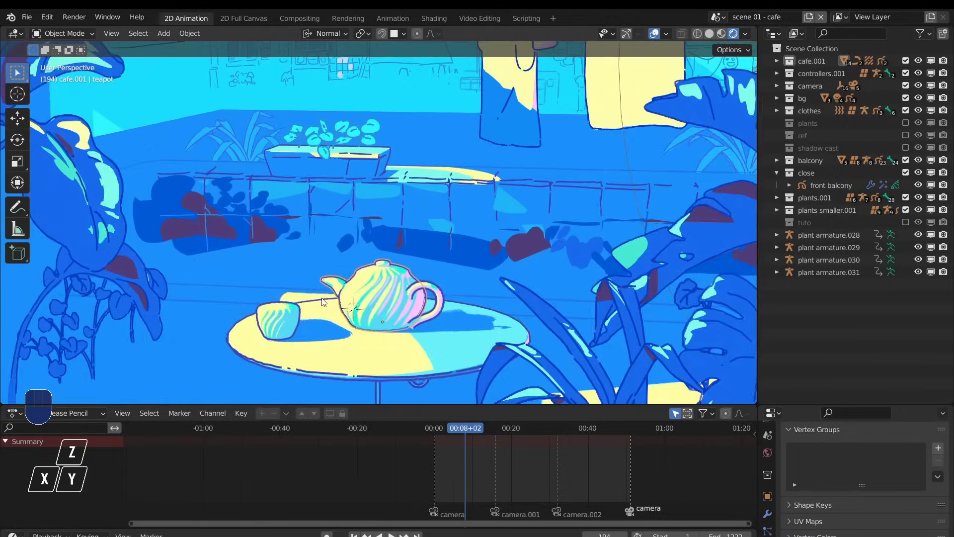
{"action": "left_click", "coordinate": [326, 323]}
{"action": "left_click_drag", "start_coordinate": [328, 323], "coordinate": [326, 278]}
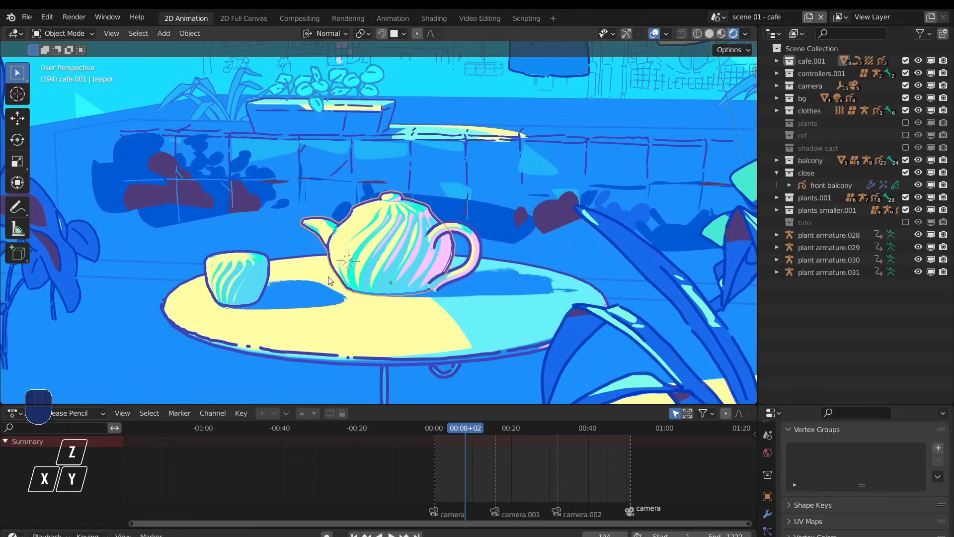
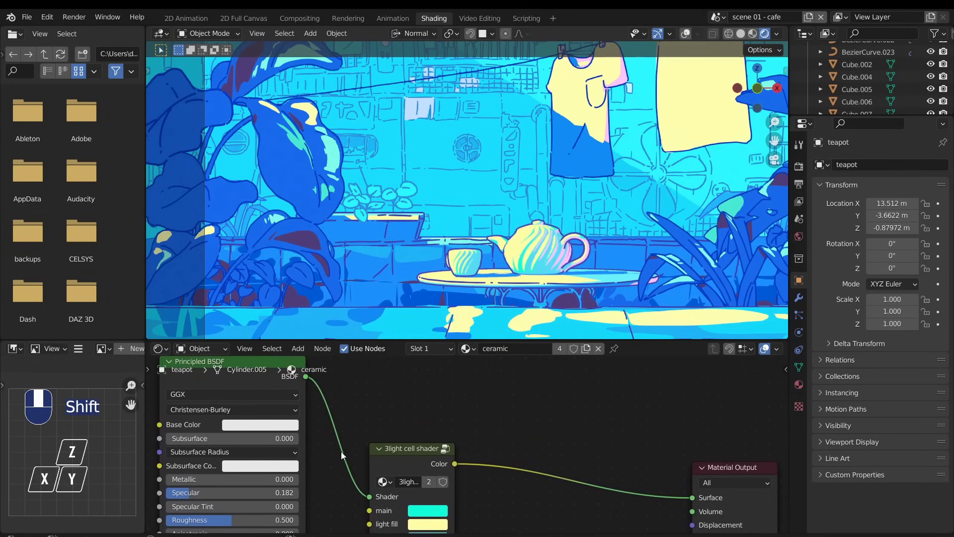
Place the Material Output node beside the 3light cell shader and pan its colour inputs into view.
{"action": "left_click_drag", "start_coordinate": [721, 466], "coordinate": [475, 402]}
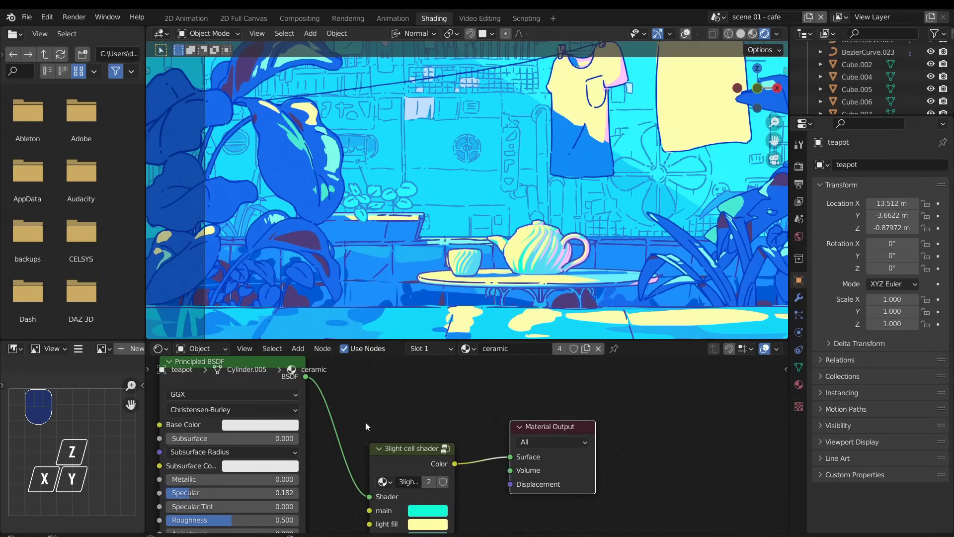
{"action": "left_click_drag", "start_coordinate": [359, 404], "coordinate": [379, 419]}
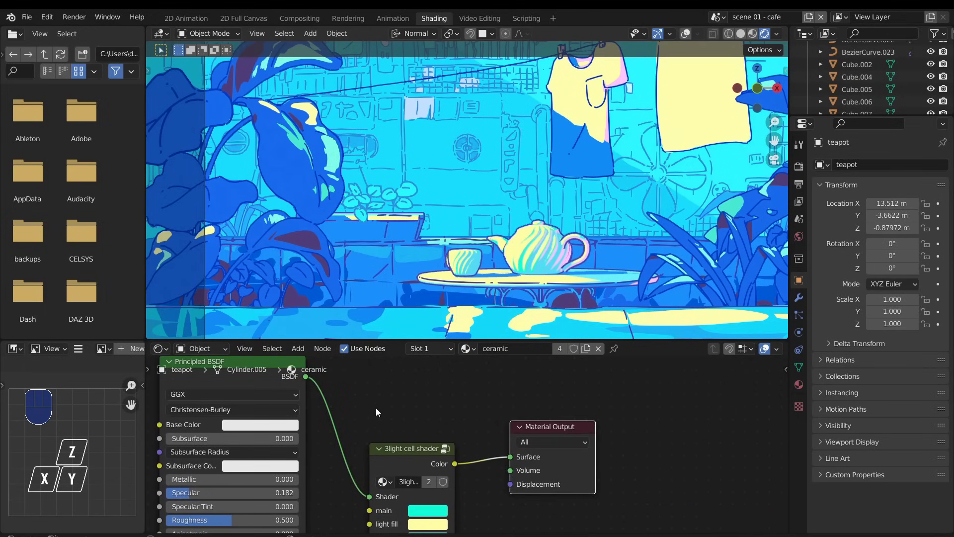
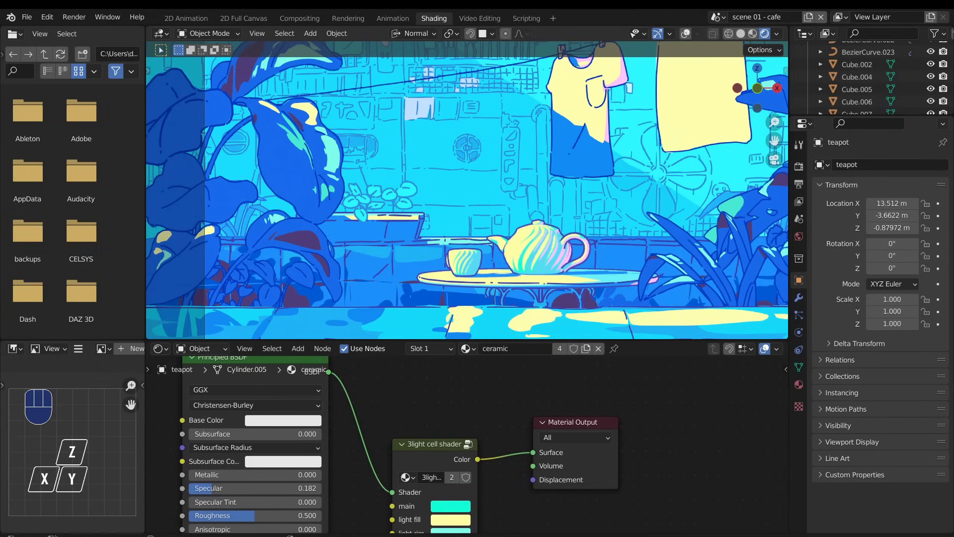
{"action": "left_click", "coordinate": [431, 447]}
{"action": "left_click_drag", "start_coordinate": [392, 447], "coordinate": [464, 366]}
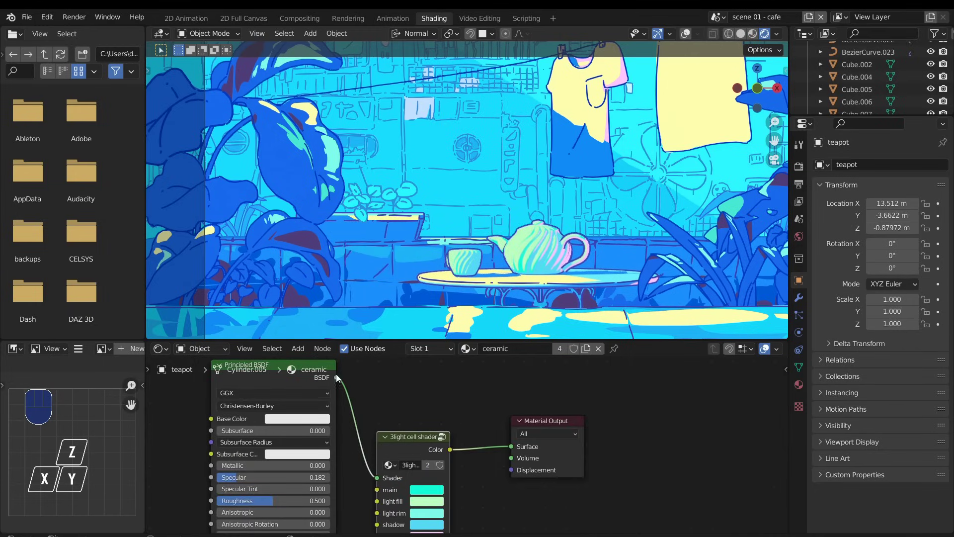
Undo the node moves and start repositioning the Sun.001 light in the cafe shot.
{"action": "key", "text": "ctrl+z"}
{"action": "key", "text": "ctrl+z"}
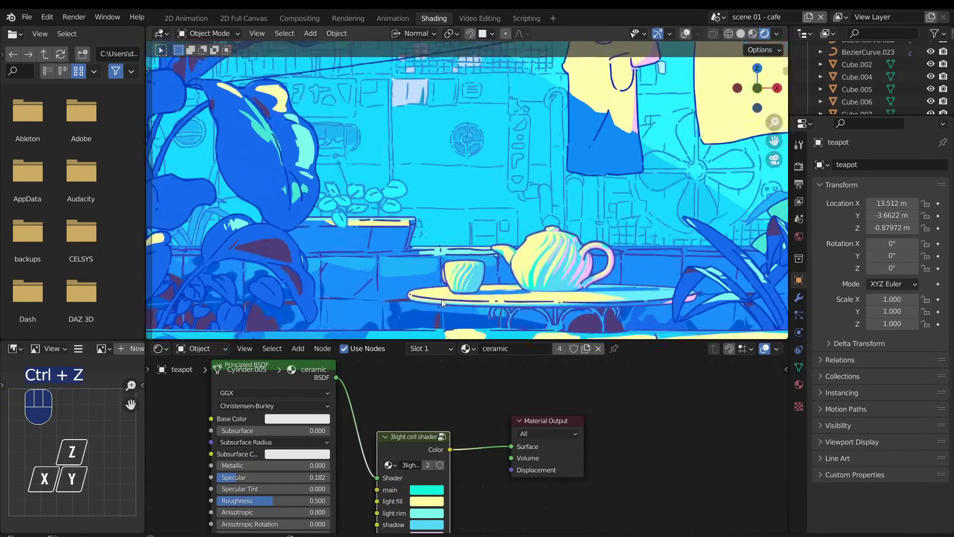
{"action": "key", "text": "g"}
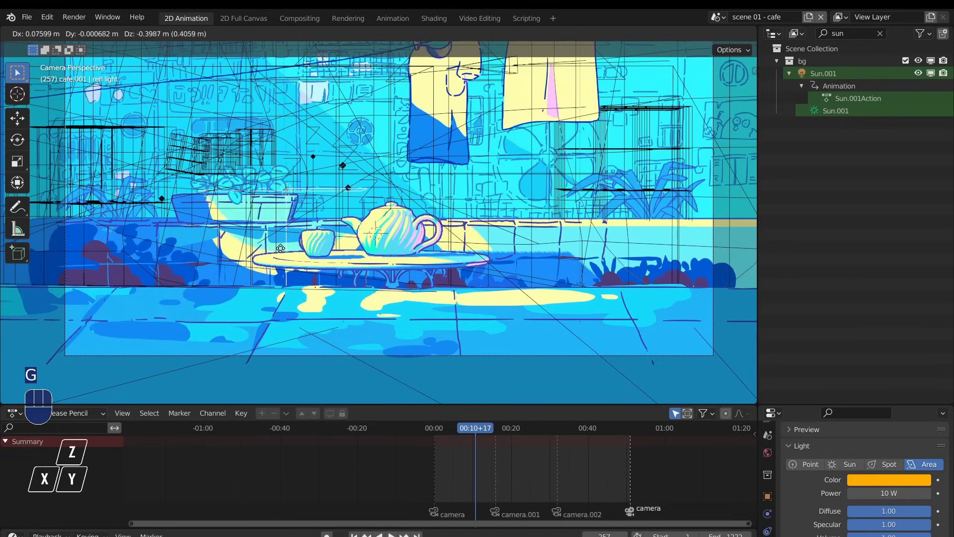
Move the area light through the cafe camera view and confirm its new position.
{"action": "key", "text": "space"}
{"action": "key", "text": "g"}
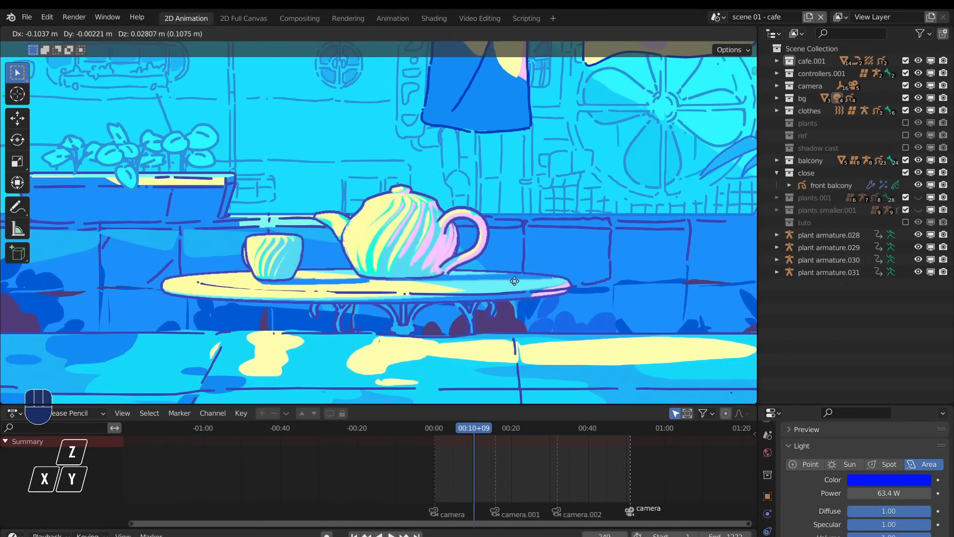
{"action": "left_click", "coordinate": [582, 286]}
Slide the cell shader ColorRamp white stop to 0.330 and leave the node group.
{"action": "left_click_drag", "start_coordinate": [375, 459], "coordinate": [413, 458]}
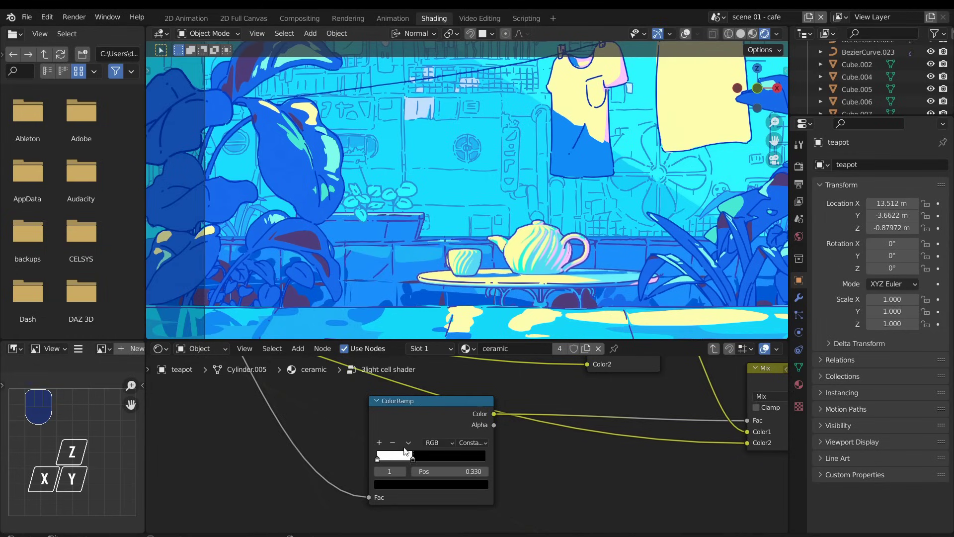
{"action": "key", "text": "ctrl+z"}
{"action": "key", "text": "Tab"}
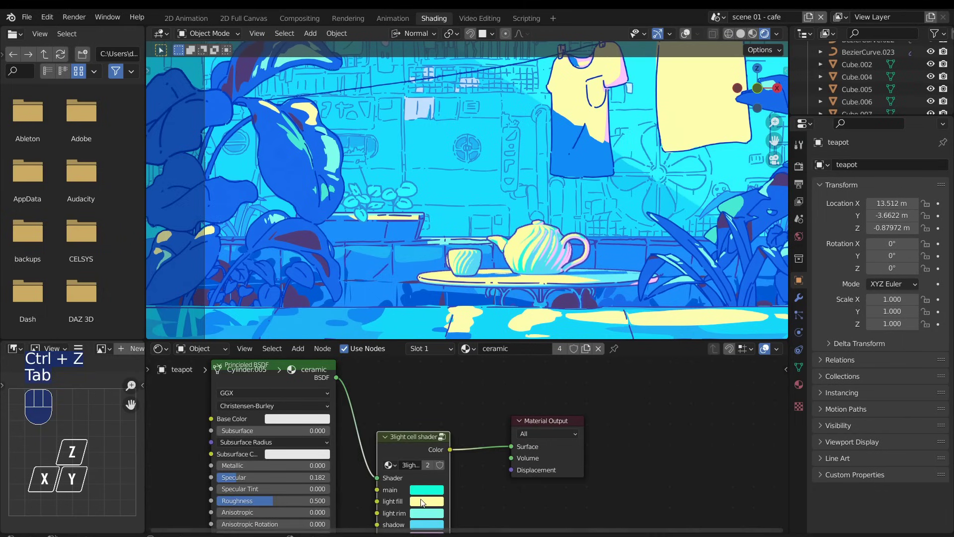
Shift the light fill colour toward pale blue and show the teapot's modifiers.
{"action": "left_click_drag", "start_coordinate": [424, 504], "coordinate": [429, 492]}
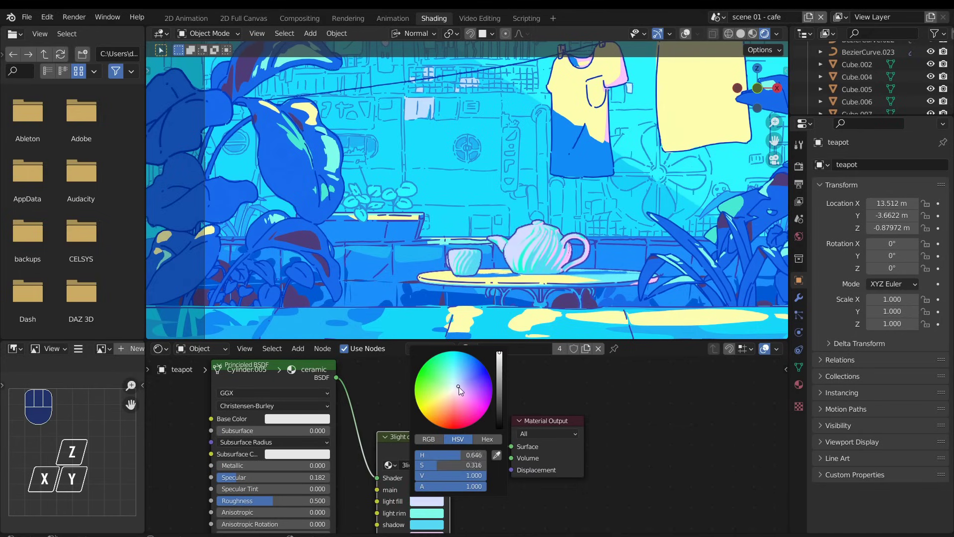
{"action": "left_click", "coordinate": [29, 84]}
Zoom in on the teapot to inspect its dark inverted-hull outline.
{"action": "middle_click", "coordinate": [410, 275]}
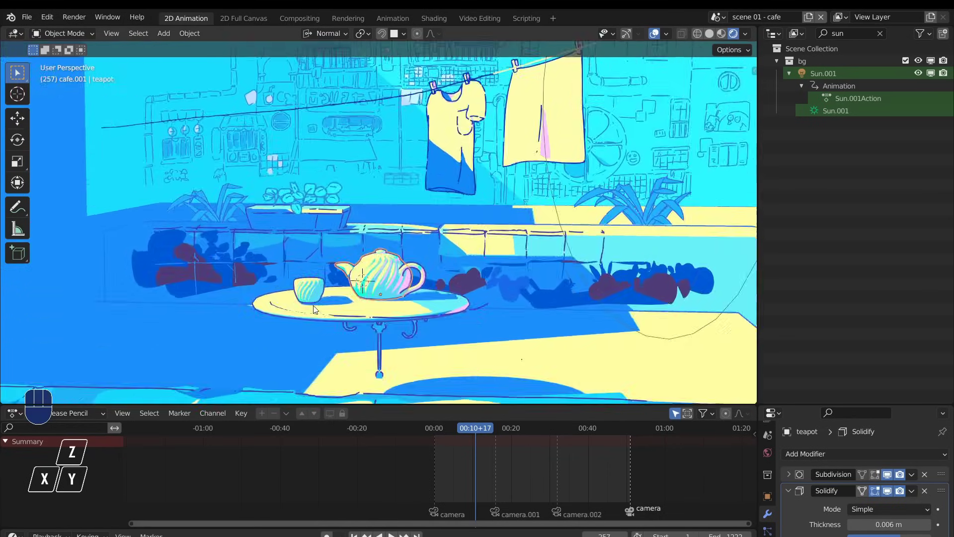
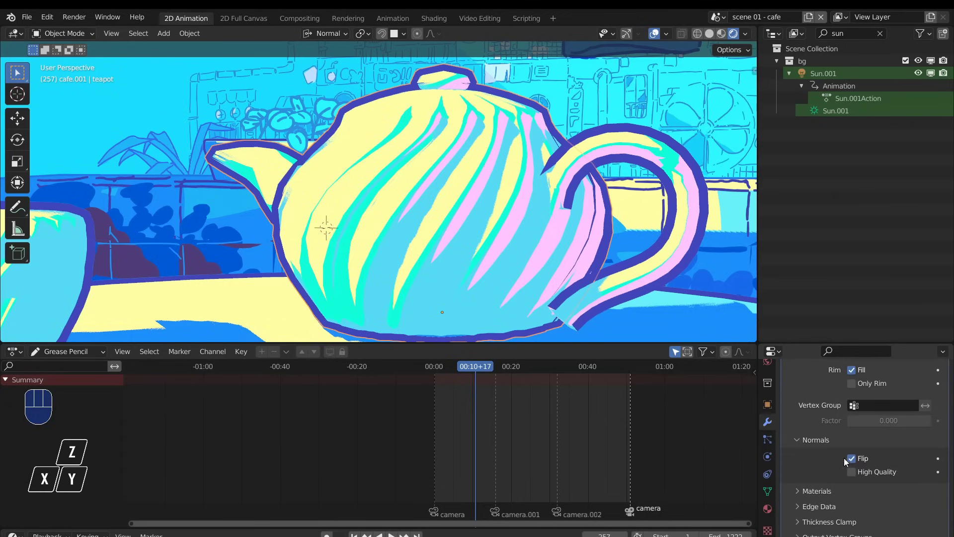
Switch to the camera view of the café shot and start playback.
{"action": "left_click", "coordinate": [855, 459]}
{"action": "left_click", "coordinate": [856, 464]}
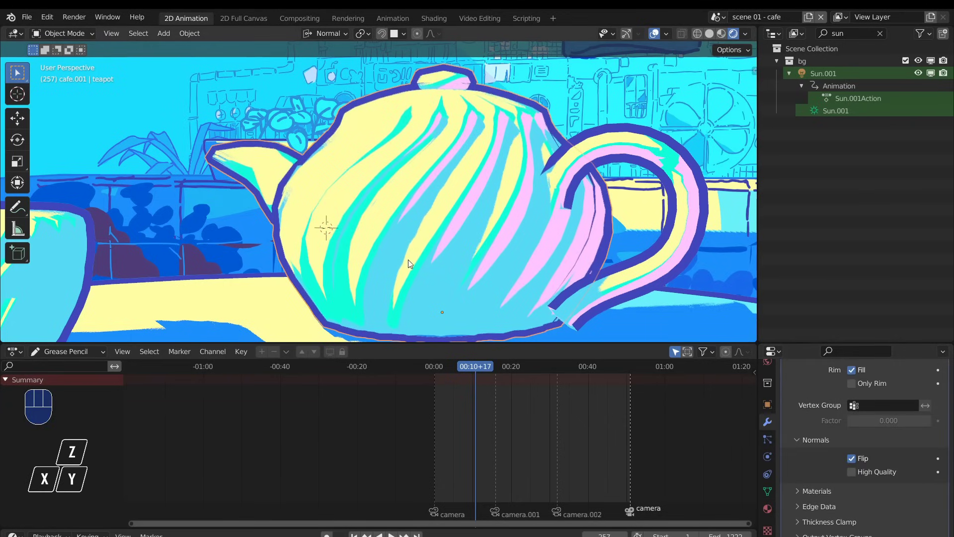
{"action": "key", "text": "space"}
{"action": "key", "text": "space"}
{"action": "left_click_drag", "start_coordinate": [429, 287], "coordinate": [410, 291]}
{"action": "key", "text": "KP_0"}
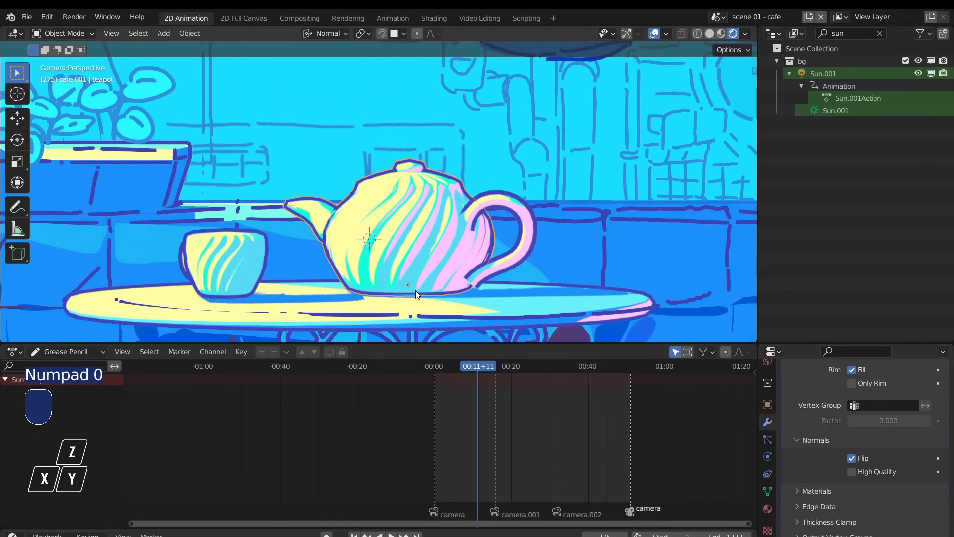
Adjust the framing and play the animation to watch the outlined teapot on the table.
{"action": "left_click_drag", "start_coordinate": [389, 290], "coordinate": [429, 291]}
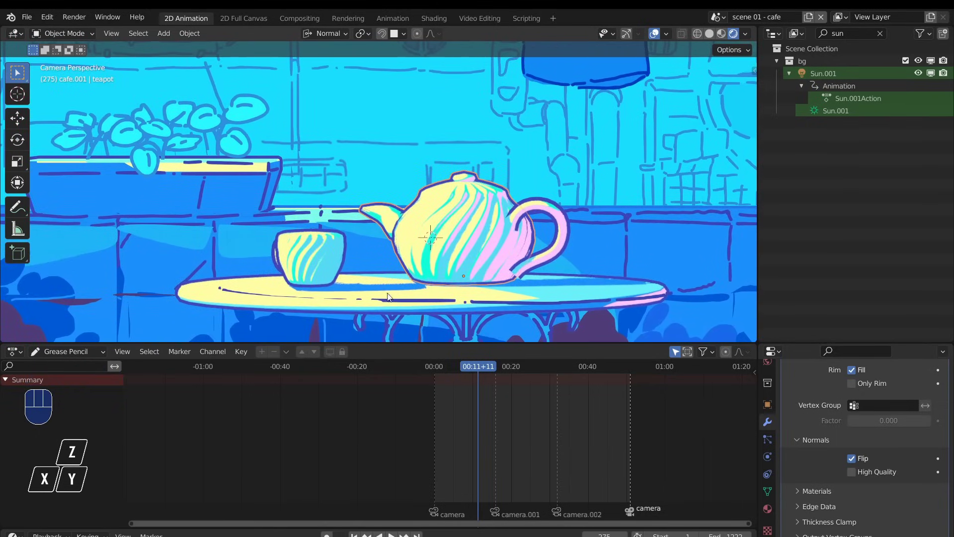
{"action": "key", "text": "space"}
{"action": "key", "text": "space"}
{"action": "left_click", "coordinate": [315, 267]}
{"action": "key", "text": "space"}
{"action": "left_click", "coordinate": [443, 367]}
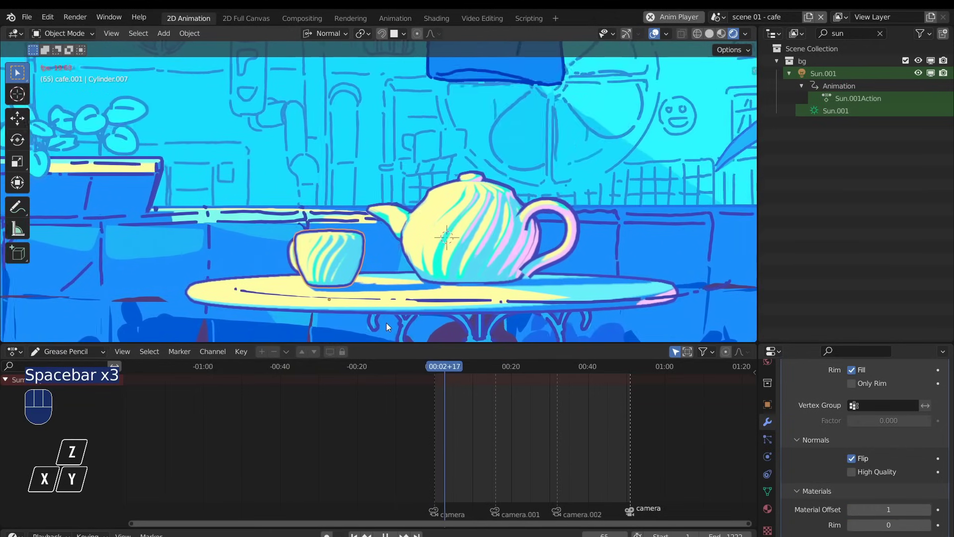
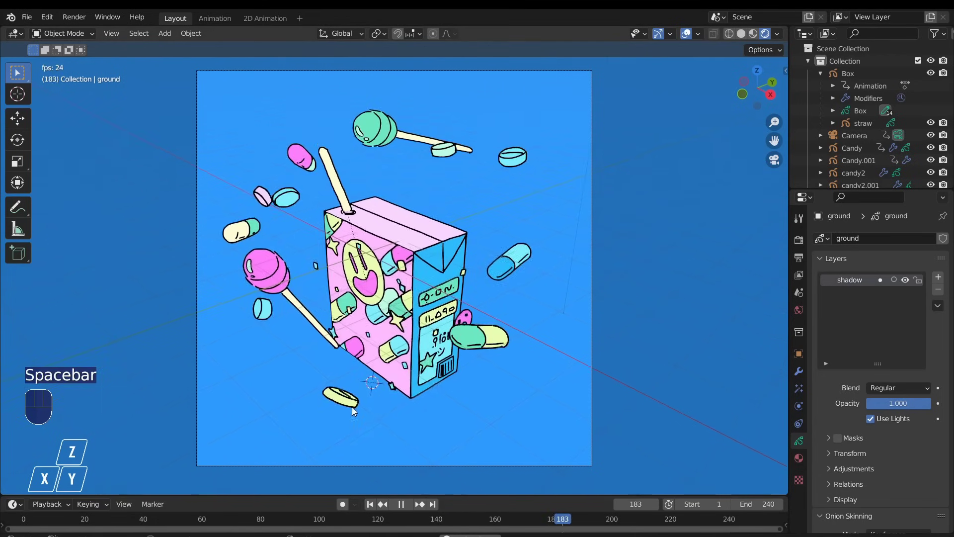
Stop playback, select the juice box and zoom in close on its front.
{"action": "key", "text": "s"}
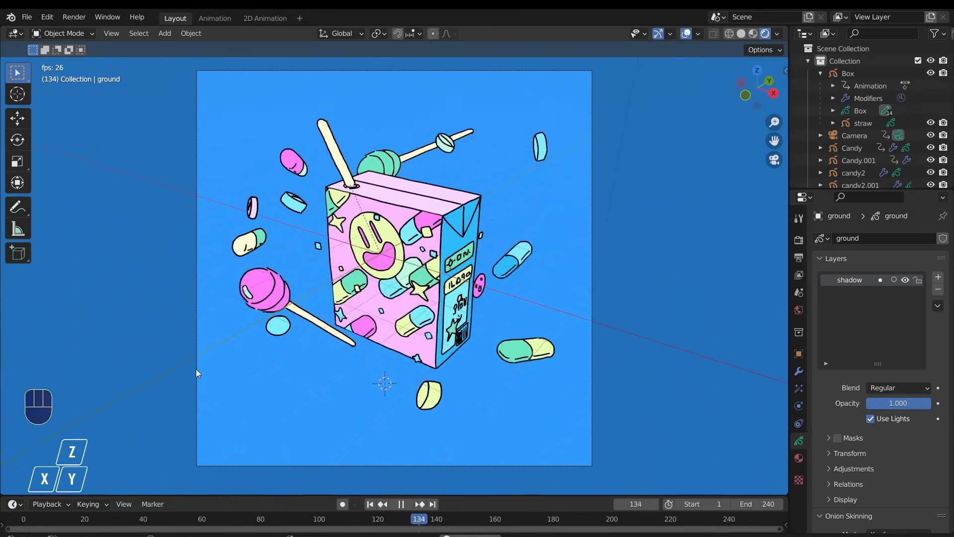
{"action": "key", "text": "space"}
{"action": "left_click", "coordinate": [384, 232]}
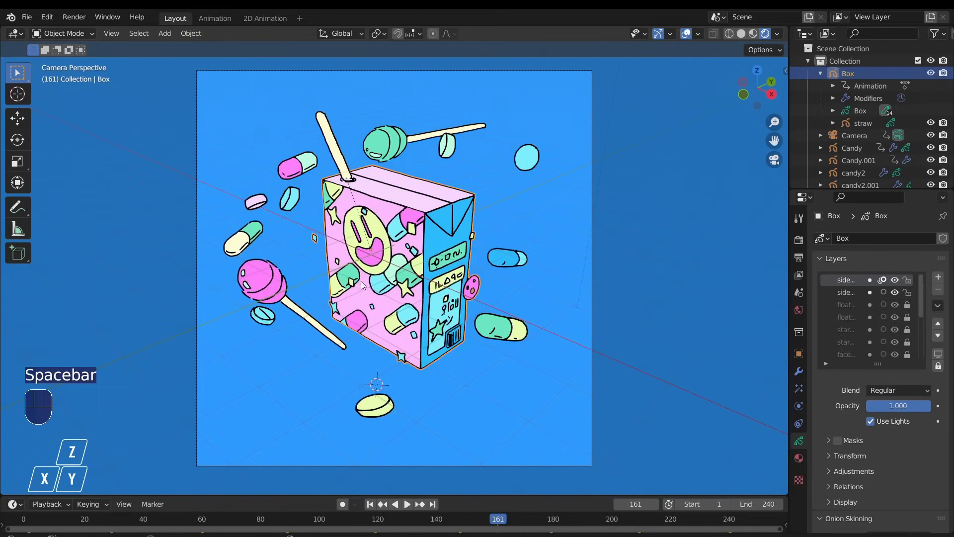
{"action": "left_click_drag", "start_coordinate": [369, 288], "coordinate": [342, 291]}
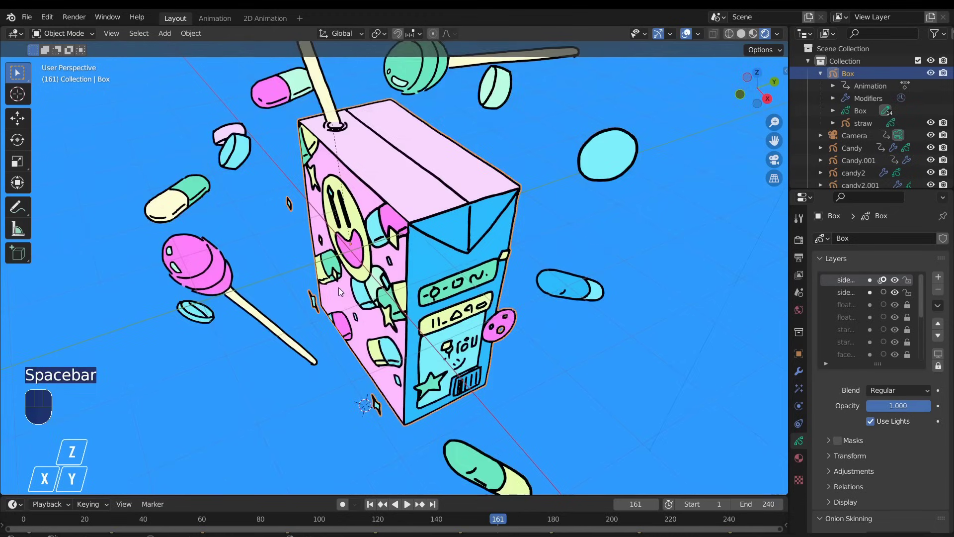
{"action": "key", "text": "s"}
{"action": "left_click_drag", "start_coordinate": [334, 283], "coordinate": [412, 325]}
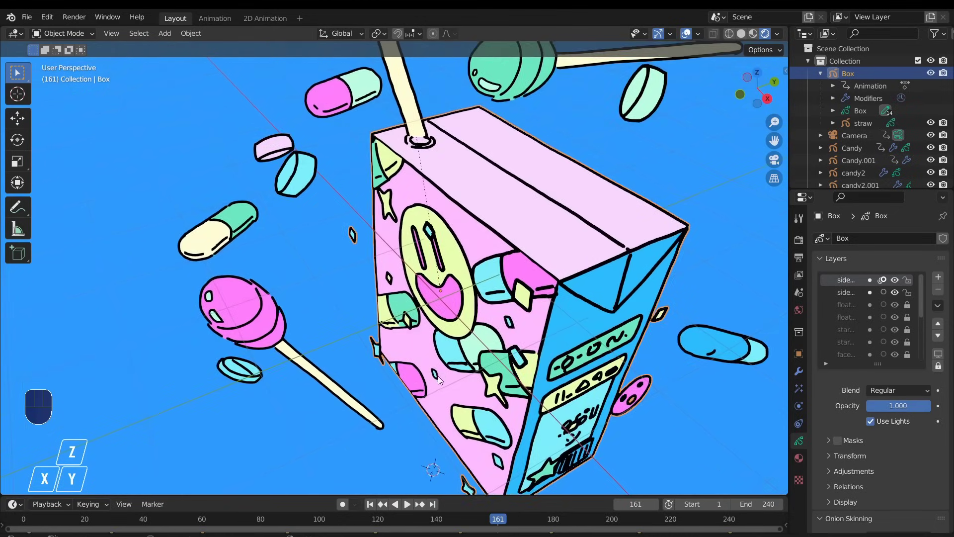
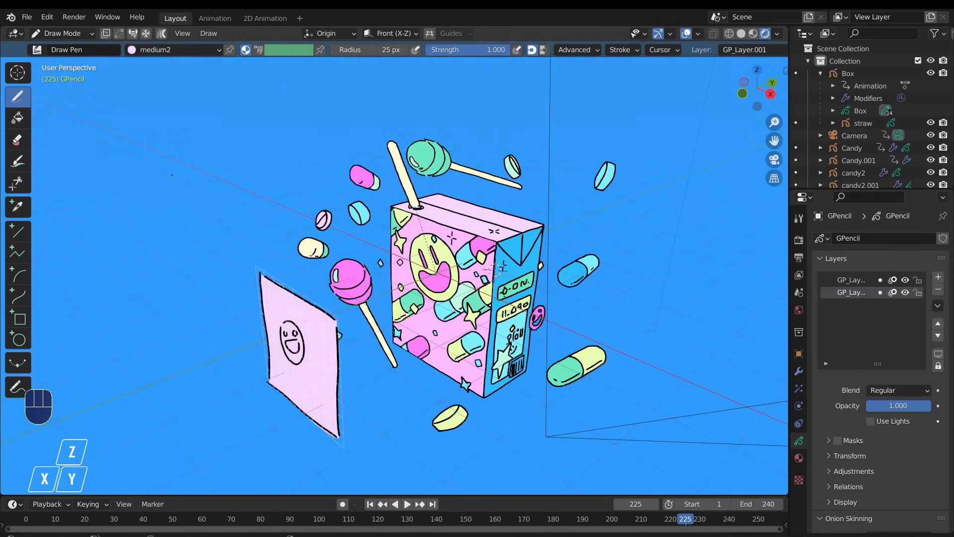
Return to object mode and rotate the drawn sheet around the X axis.
{"action": "left_click", "coordinate": [60, 47]}
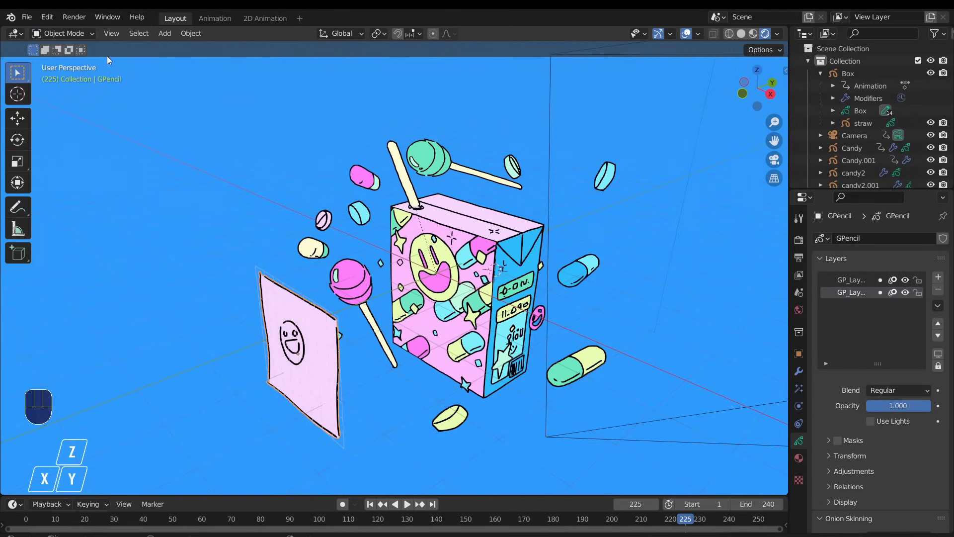
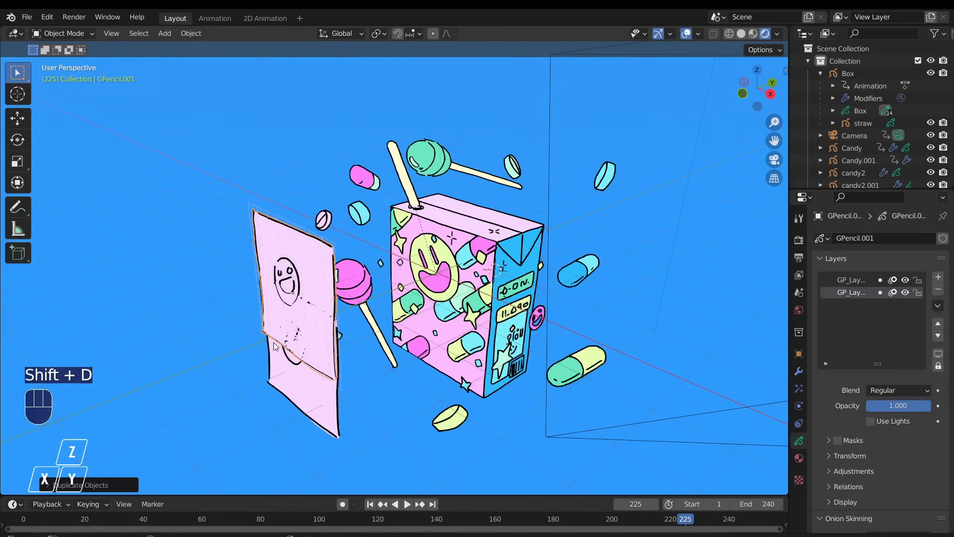
{"action": "key", "text": "r"}
{"action": "key", "text": "x"}
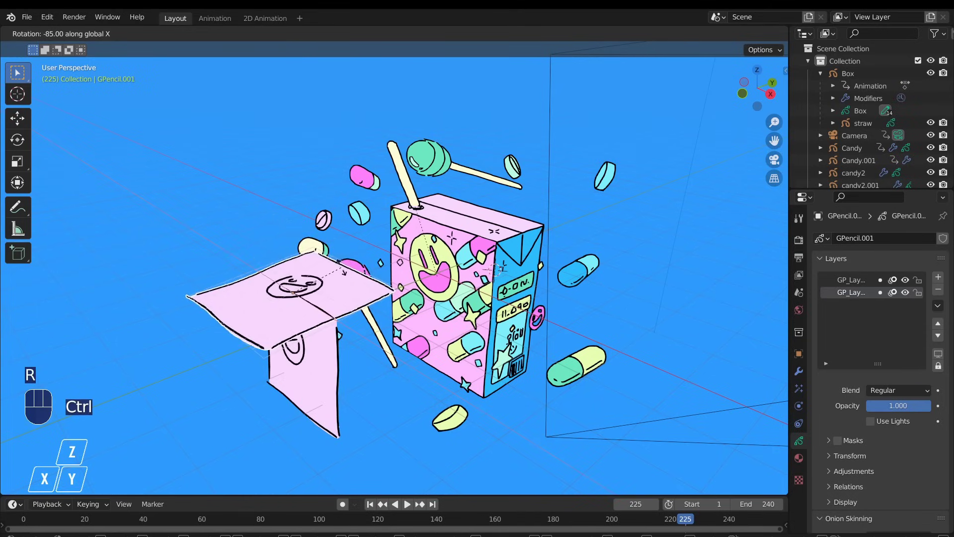
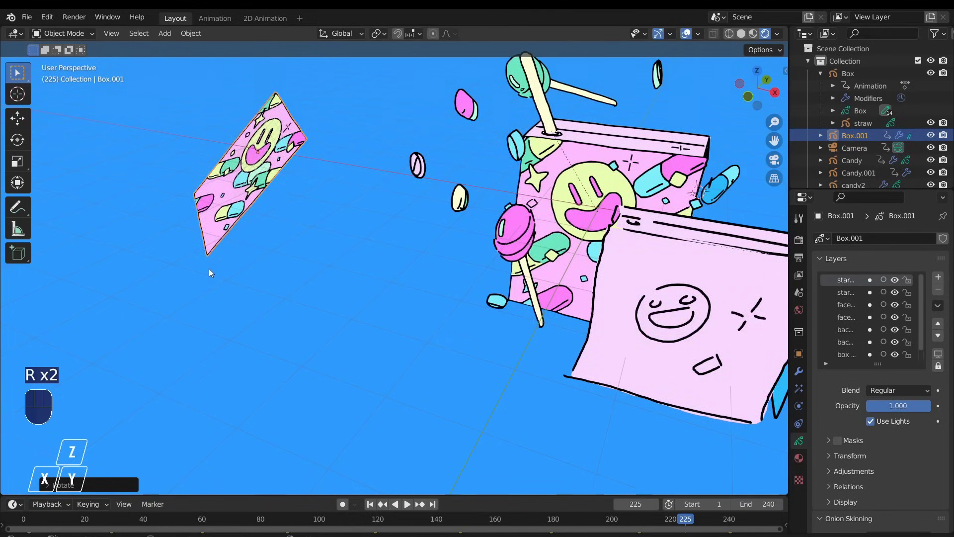
Orbit to face the flat patterned panel of Box.001 and enter stroke editing.
{"action": "left_click_drag", "start_coordinate": [184, 270], "coordinate": [480, 359]}
{"action": "left_click_drag", "start_coordinate": [482, 368], "coordinate": [423, 374]}
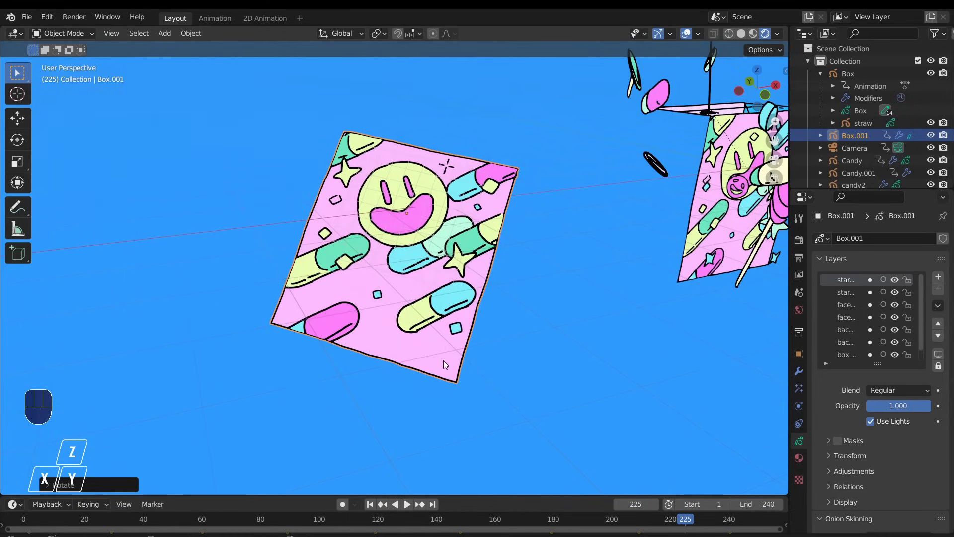
{"action": "key", "text": "Tab"}
Select the smiley face strokes and shift them onto the panel surface, checking edge-on.
{"action": "left_click_drag", "start_coordinate": [428, 165], "coordinate": [399, 181]}
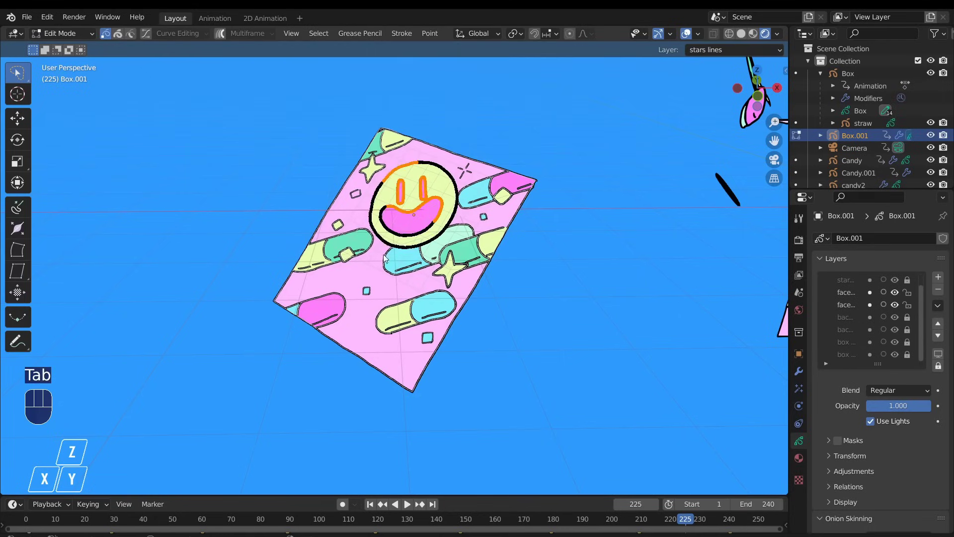
{"action": "left_click_drag", "start_coordinate": [384, 259], "coordinate": [362, 275]}
{"action": "key", "text": "ctrl+z"}
{"action": "key", "text": "l"}
{"action": "key", "text": "g"}
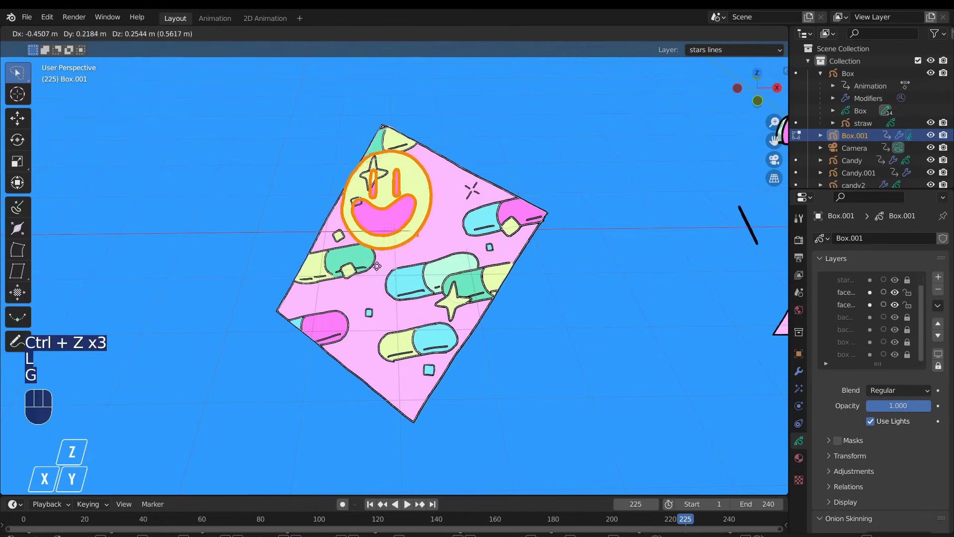
{"action": "left_click_drag", "start_coordinate": [392, 275], "coordinate": [324, 232]}
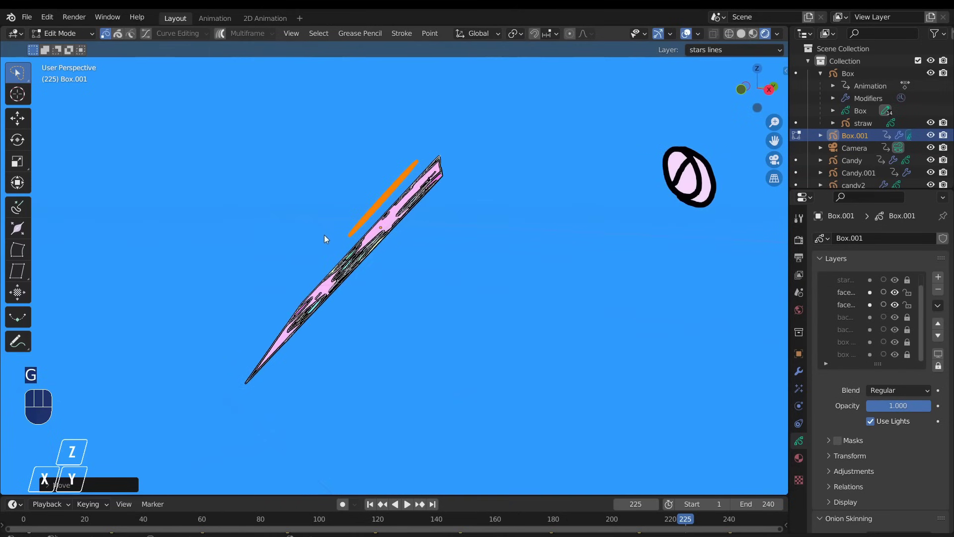
{"action": "left_click_drag", "start_coordinate": [328, 268], "coordinate": [403, 304]}
{"action": "key", "text": "g"}
{"action": "left_click_drag", "start_coordinate": [383, 287], "coordinate": [278, 204]}
{"action": "key", "text": "g"}
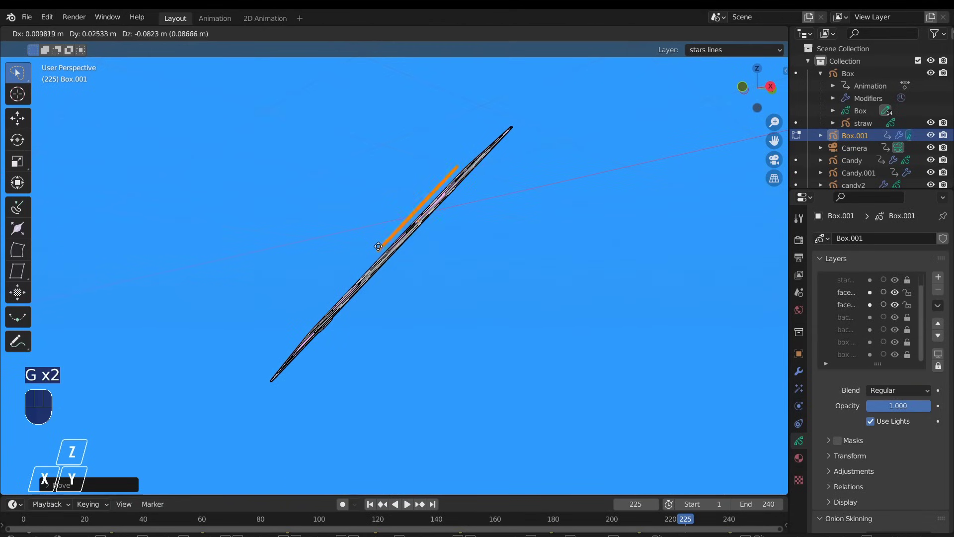
{"action": "left_click_drag", "start_coordinate": [375, 247], "coordinate": [341, 244]}
{"action": "left_click_drag", "start_coordinate": [337, 254], "coordinate": [399, 303]}
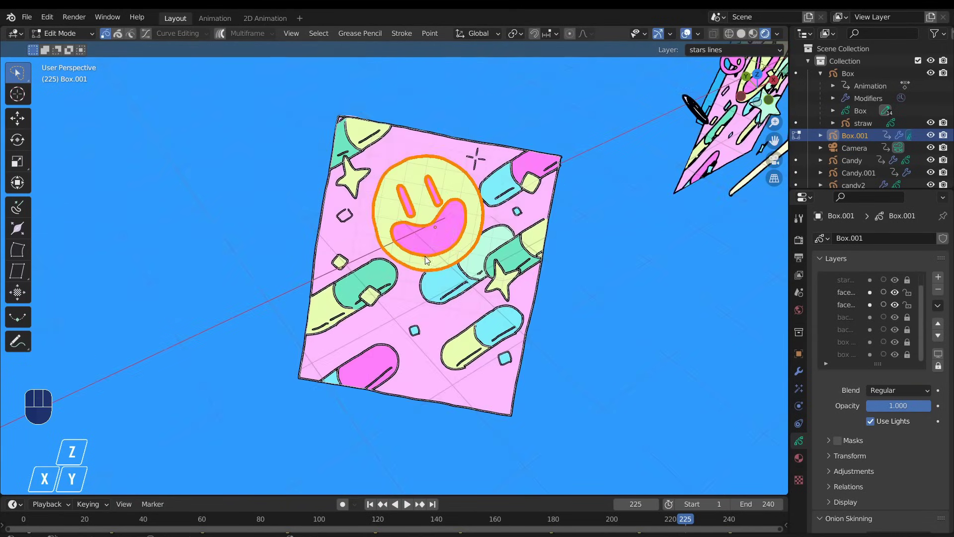
{"action": "left_click_drag", "start_coordinate": [442, 316], "coordinate": [381, 275]}
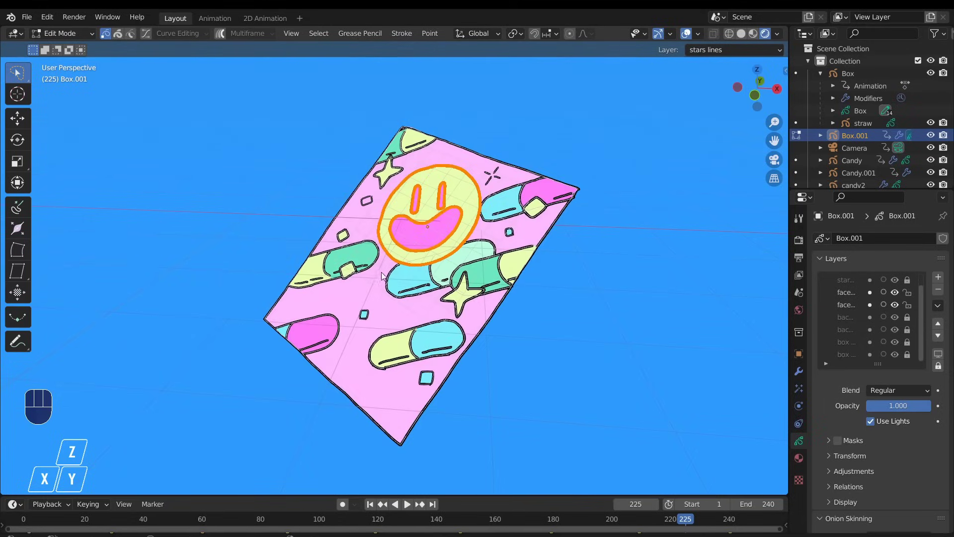
Move the smiley strokes along the panel's own local X and Y axes to align them flat.
{"action": "key", "text": "g"}
{"action": "key", "text": "x"}
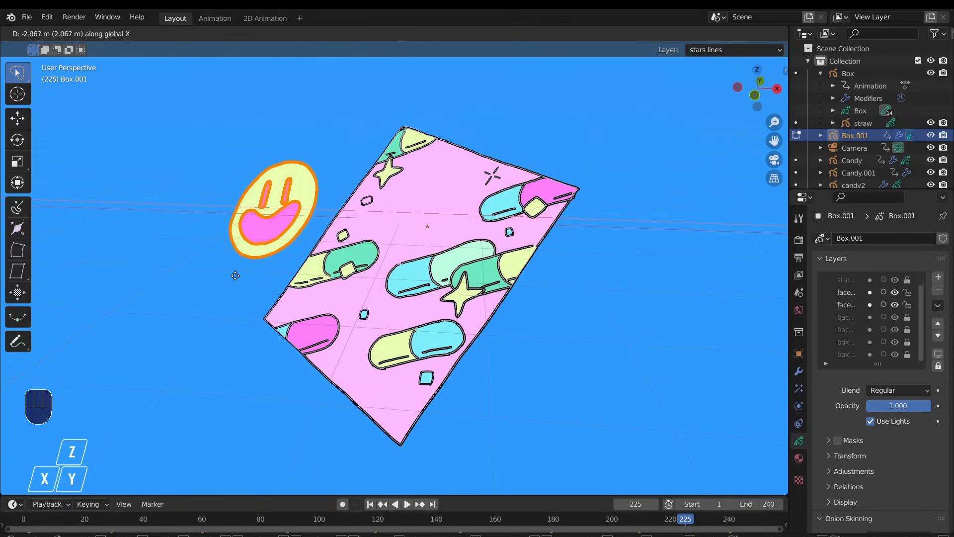
{"action": "left_click_drag", "start_coordinate": [370, 322], "coordinate": [365, 319]}
{"action": "key", "text": "ctrl+z"}
{"action": "key", "text": "ctrl+z"}
{"action": "left_click_drag", "start_coordinate": [369, 299], "coordinate": [396, 296]}
{"action": "key", "text": "g"}
{"action": "key", "text": "x"}
{"action": "key", "text": "x"}
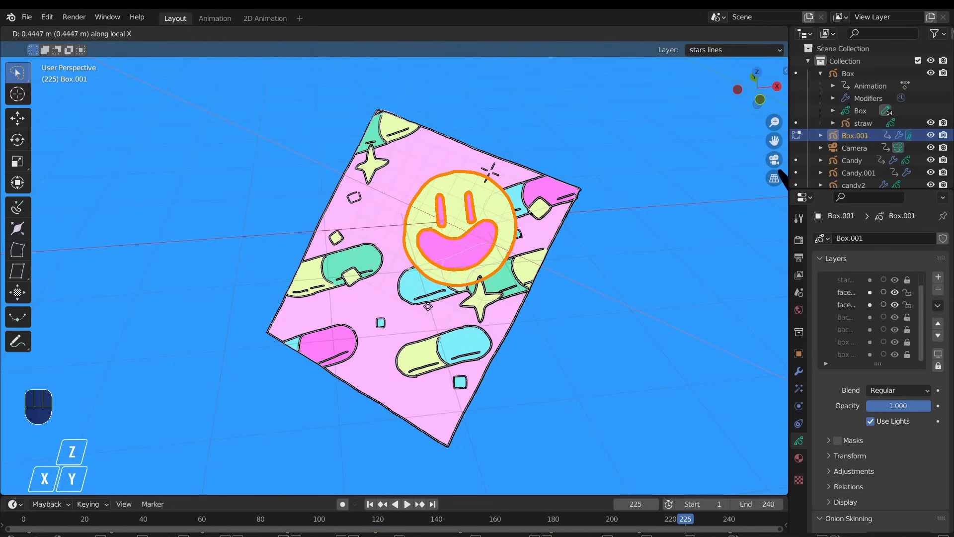
{"action": "key", "text": "y"}
{"action": "key", "text": "y"}
{"action": "key", "text": "g"}
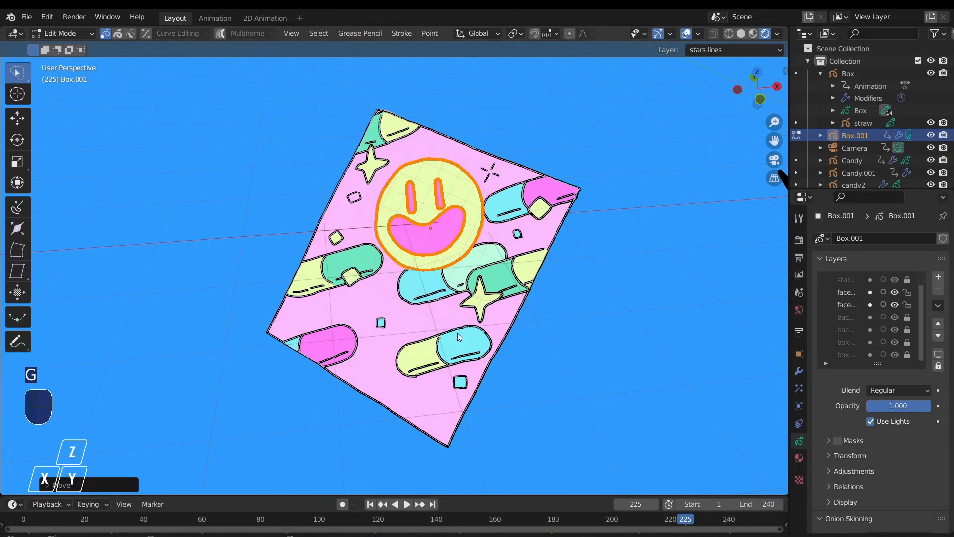
{"action": "left_click", "coordinate": [457, 344]}
Orbit around the panel to confirm the smiley face lies flat on it.
{"action": "middle_click", "coordinate": [450, 343]}
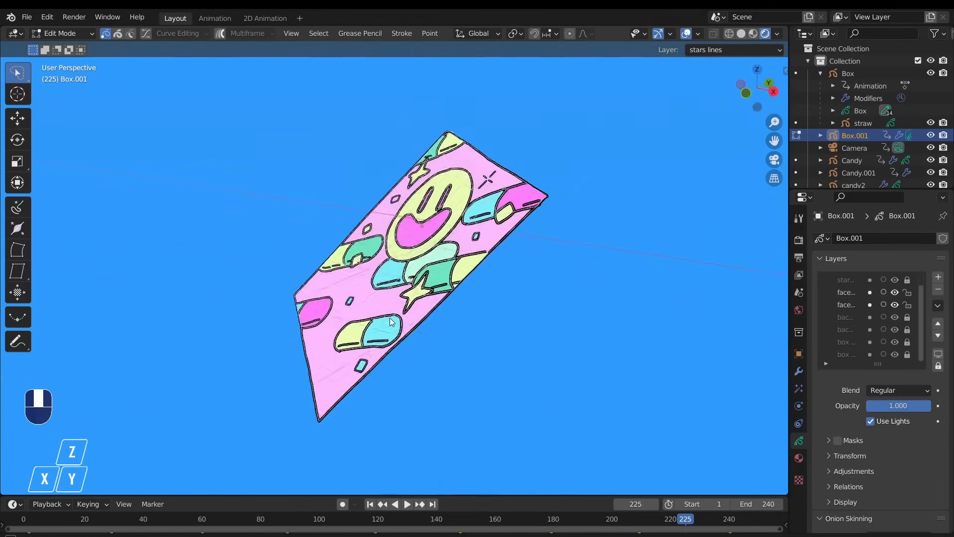
{"action": "left_click_drag", "start_coordinate": [451, 335], "coordinate": [492, 348]}
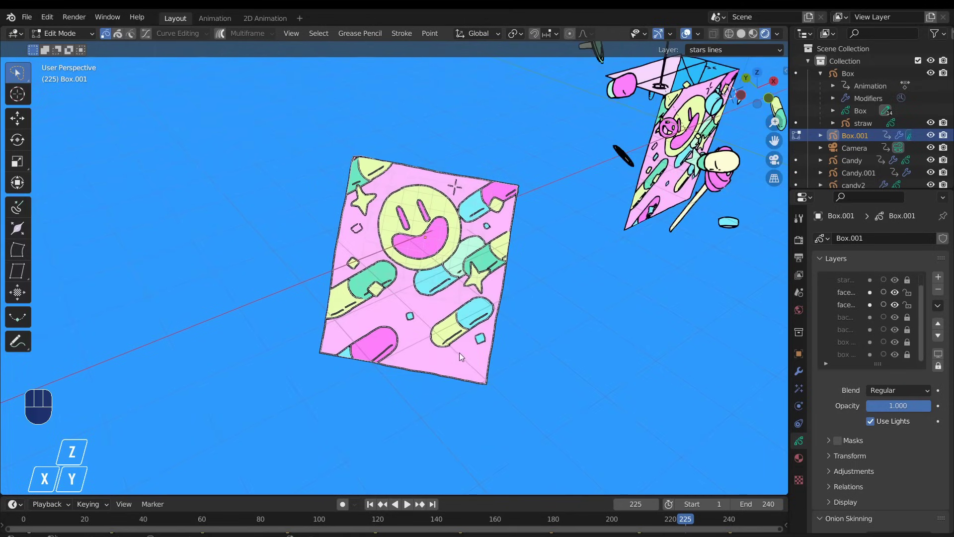
{"action": "left_click", "coordinate": [464, 357]}
{"action": "left_click_drag", "start_coordinate": [463, 356], "coordinate": [431, 347]}
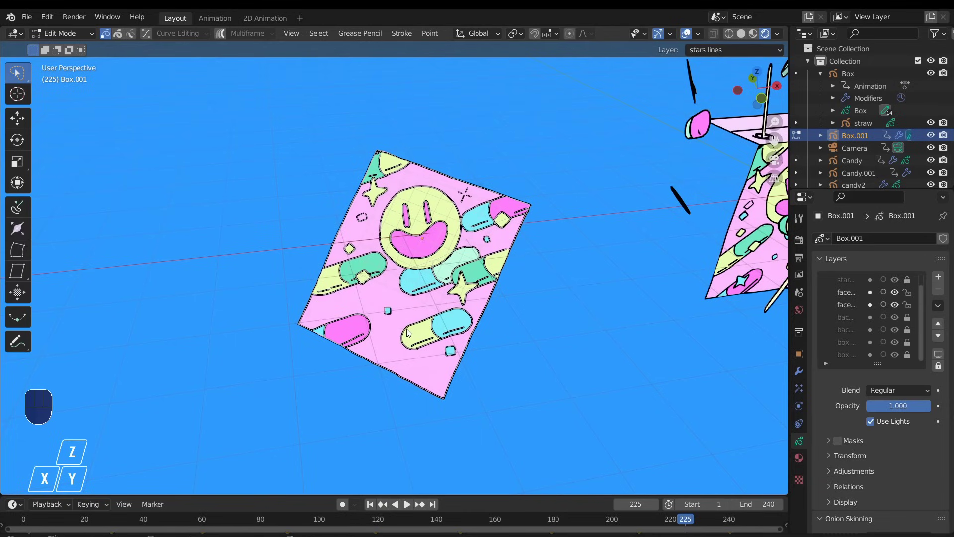
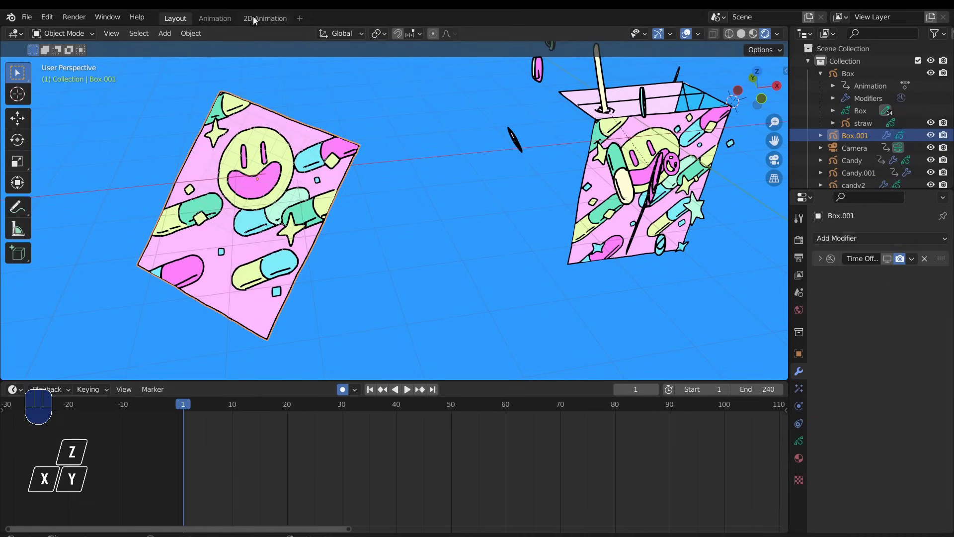
Switch to the 2D Animation workspace showing the face panel straight on.
{"action": "left_click", "coordinate": [253, 20]}
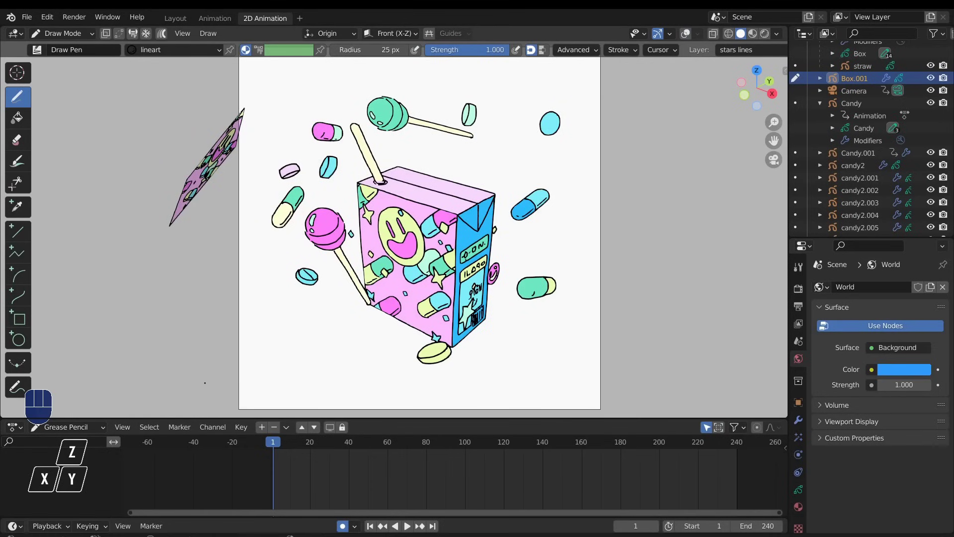